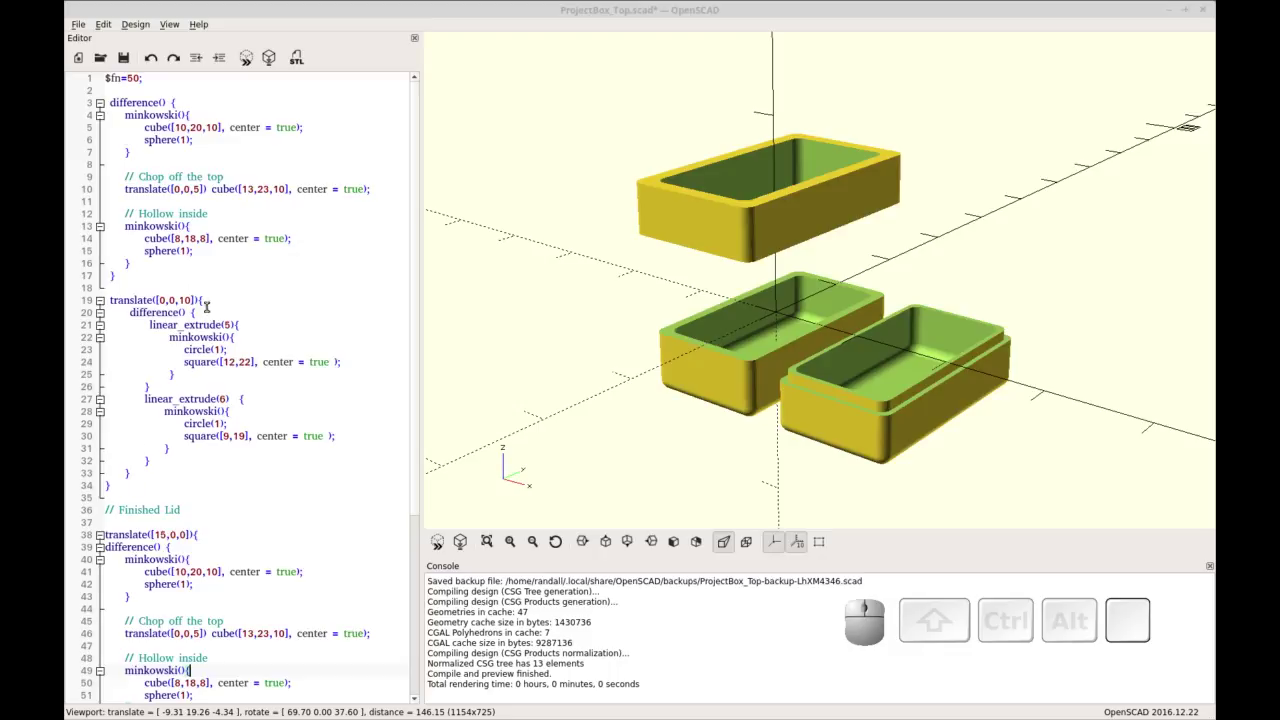
Step: Copy the difference block (lines 3–17) of the original hollow rounded box from ProjectBox_Top
drag(87, 262, 153, 114)
right_click(153, 114)
click(180, 169)
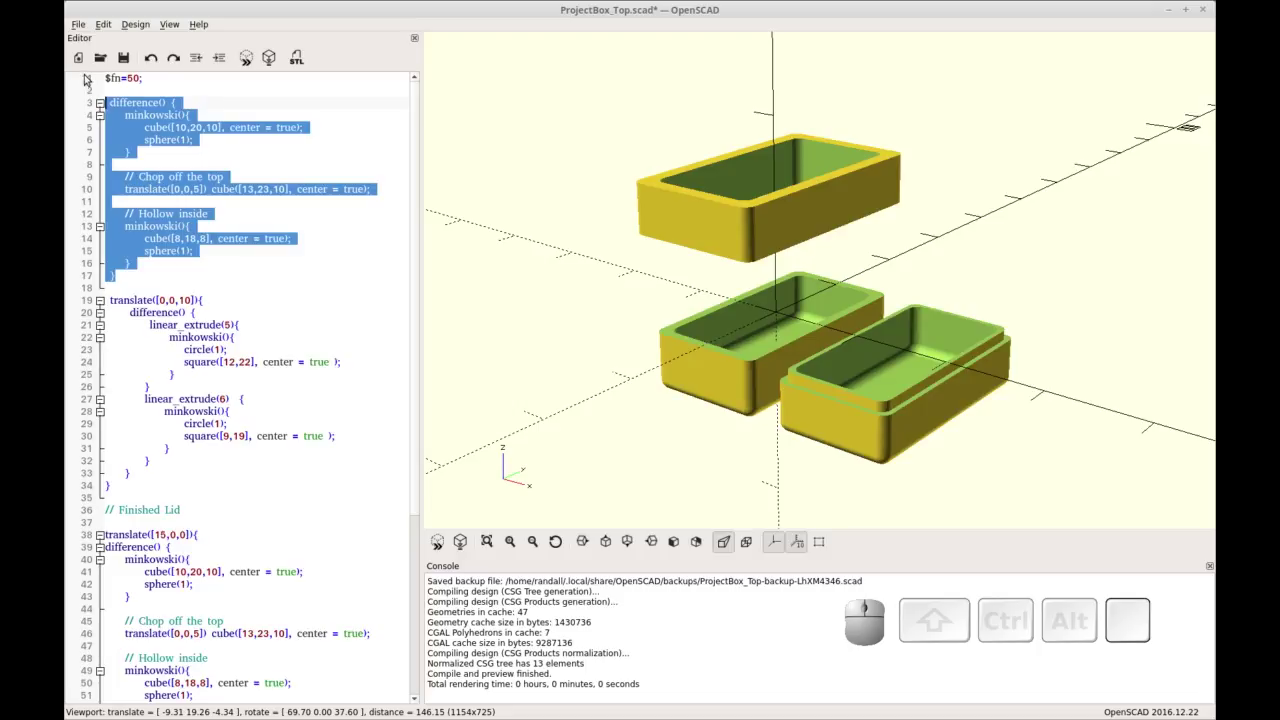
Step: Start a new untitled design and paste the copied hollow-box code into it
click(80, 57)
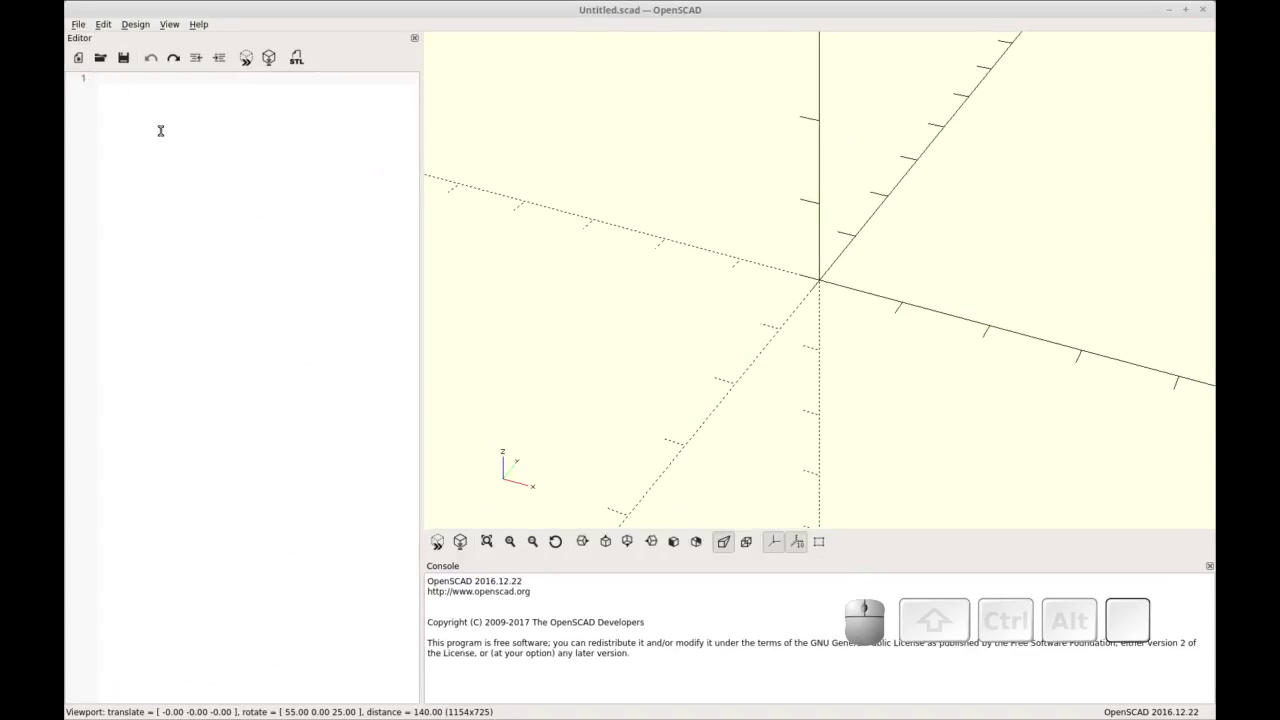
right_click(164, 130)
click(195, 199)
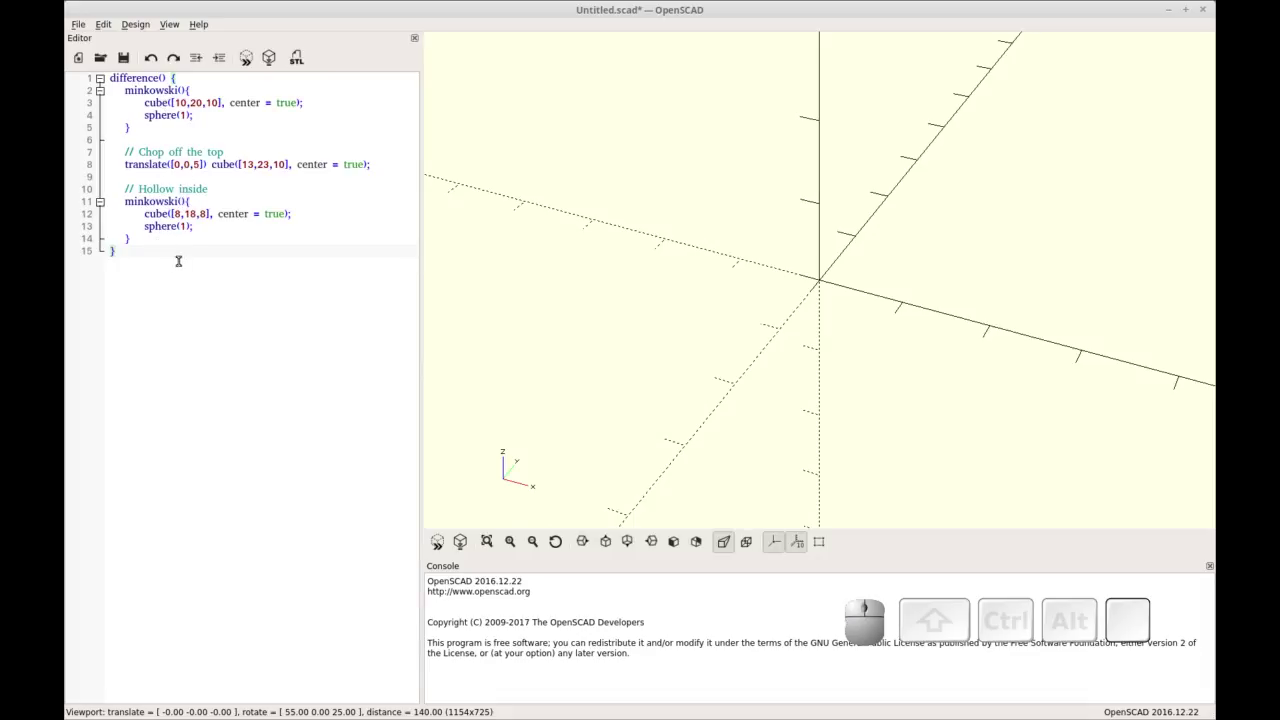
Step: Preview the pasted box, then again with $fn=50 added for smooth rounded edges
key(F5)
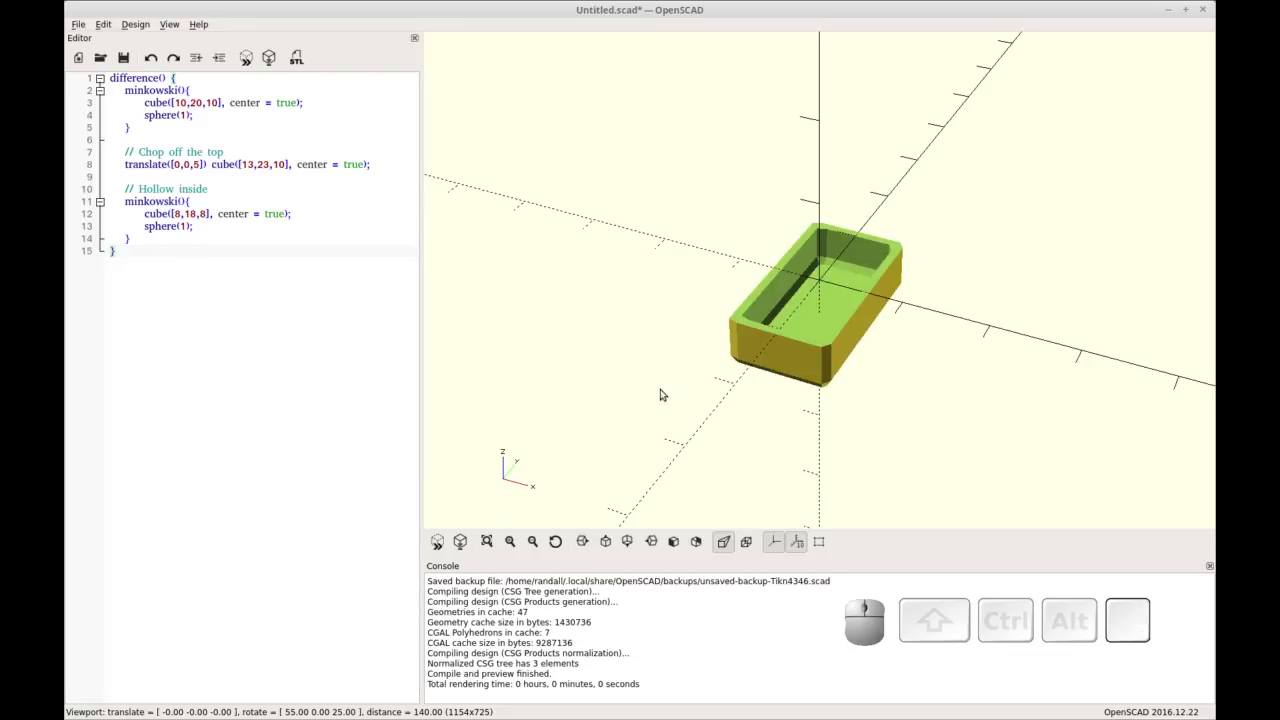
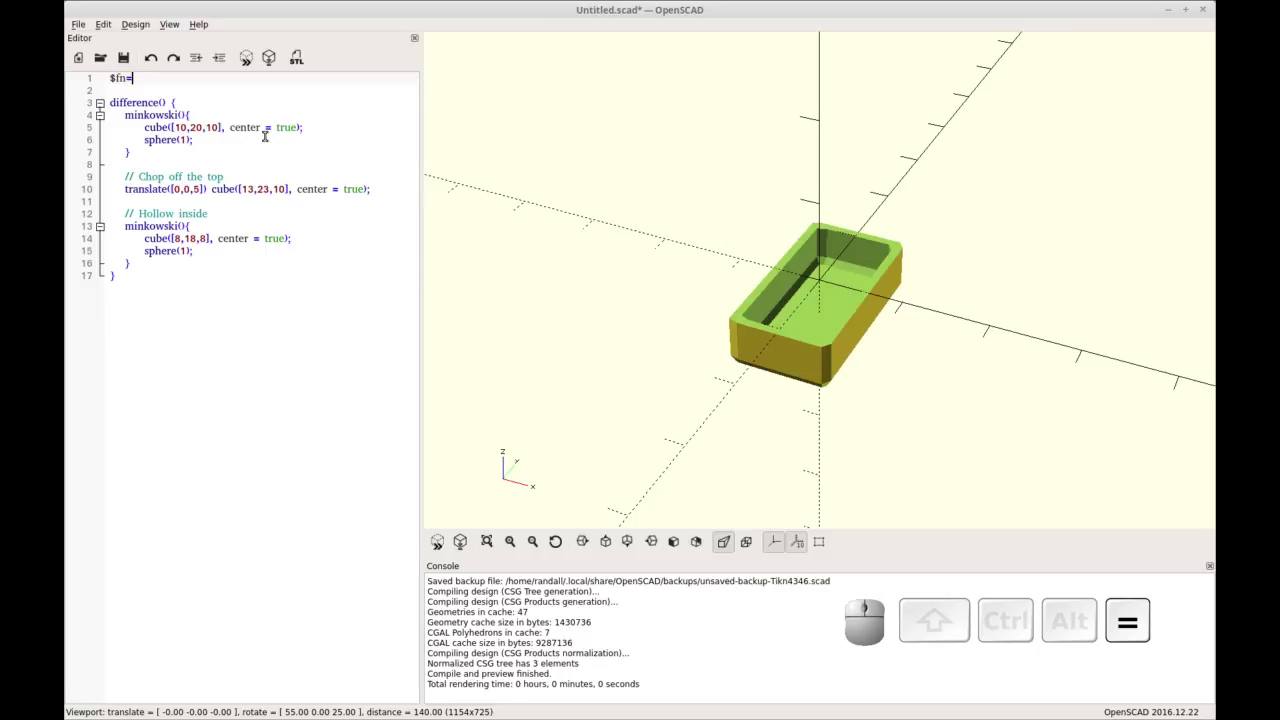
key(F5)
click(669, 374)
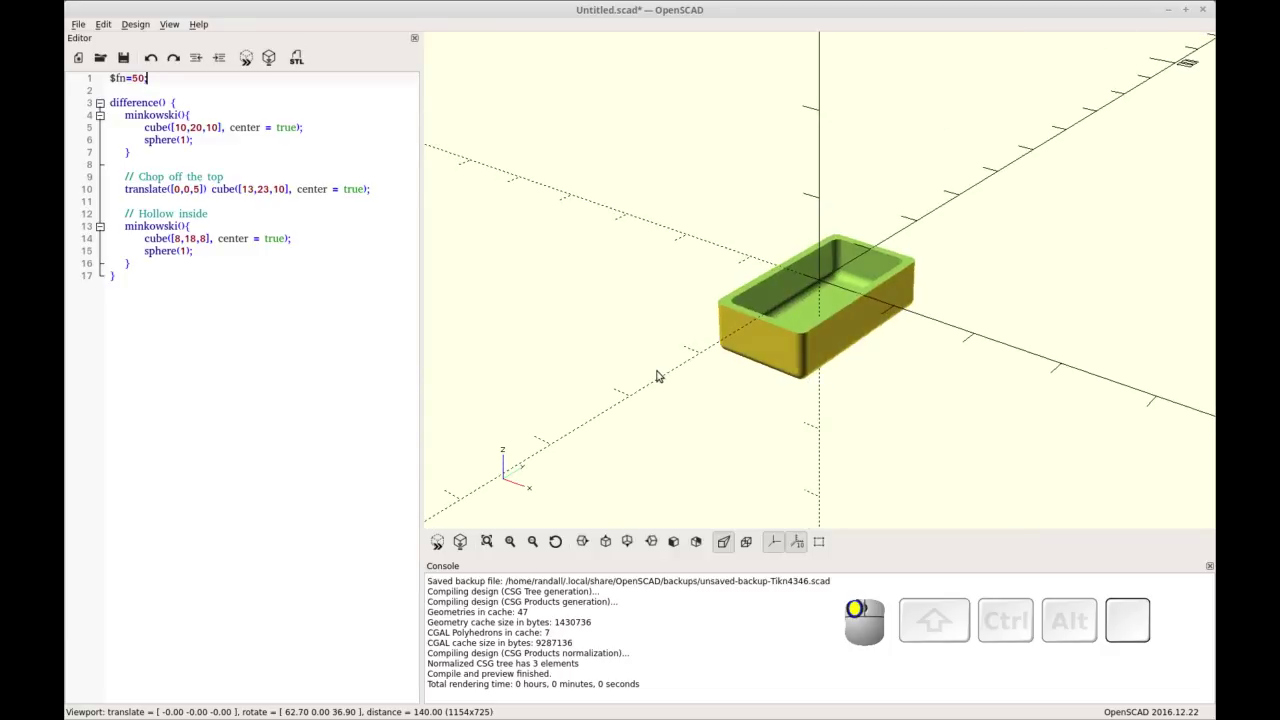
scroll(up, 3)
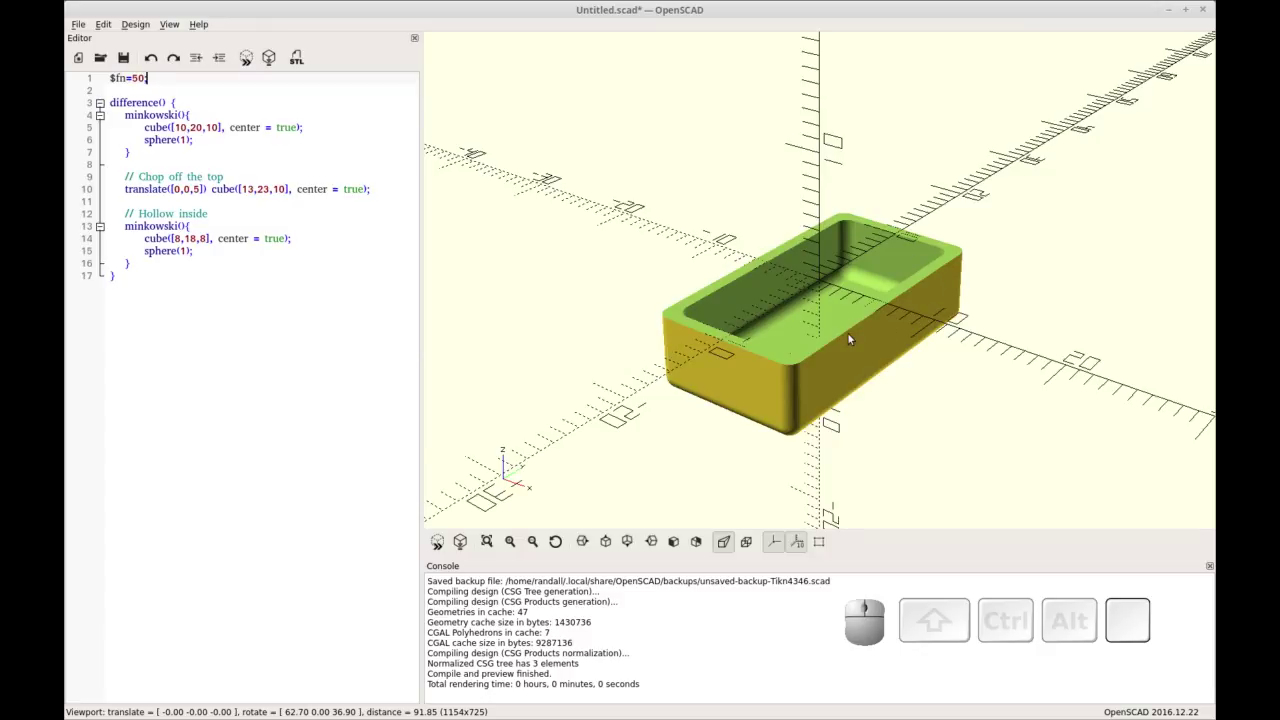
key(ctrl+r)
key(Return)
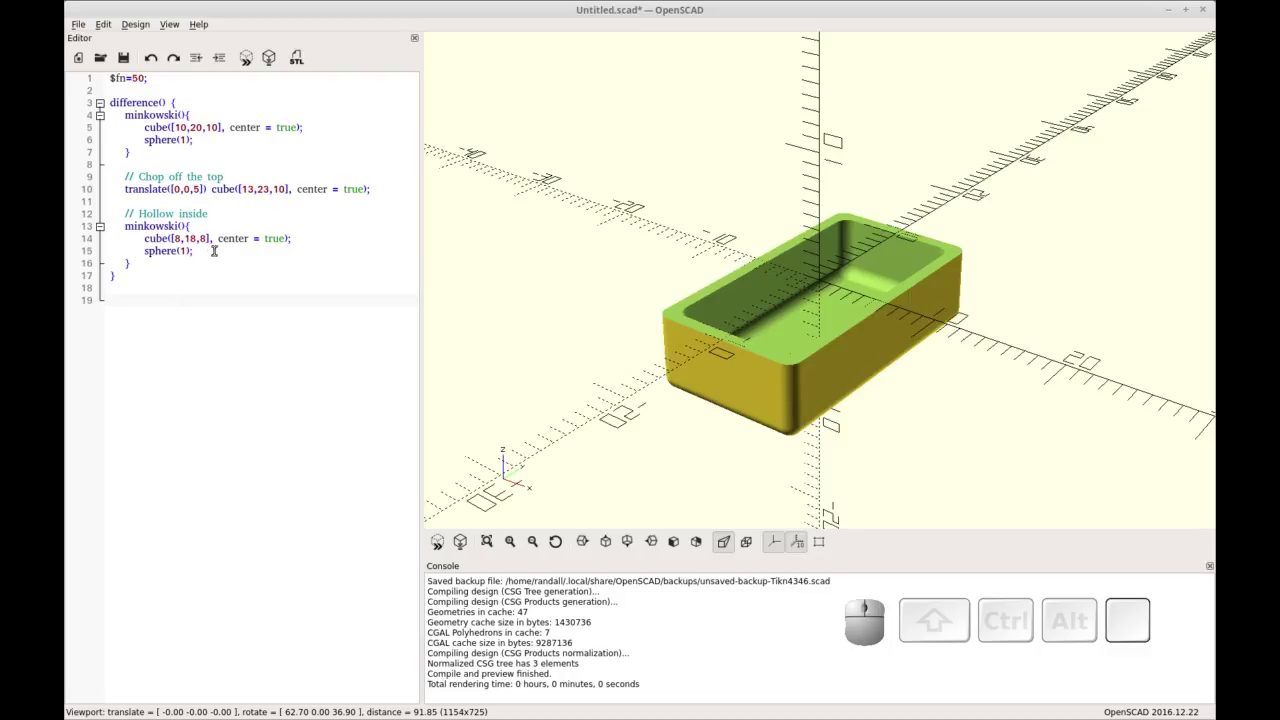
Step: Duplicate the hollowing Minkowski block onto the empty lines below the box code and tidy its layout
click(505, 455)
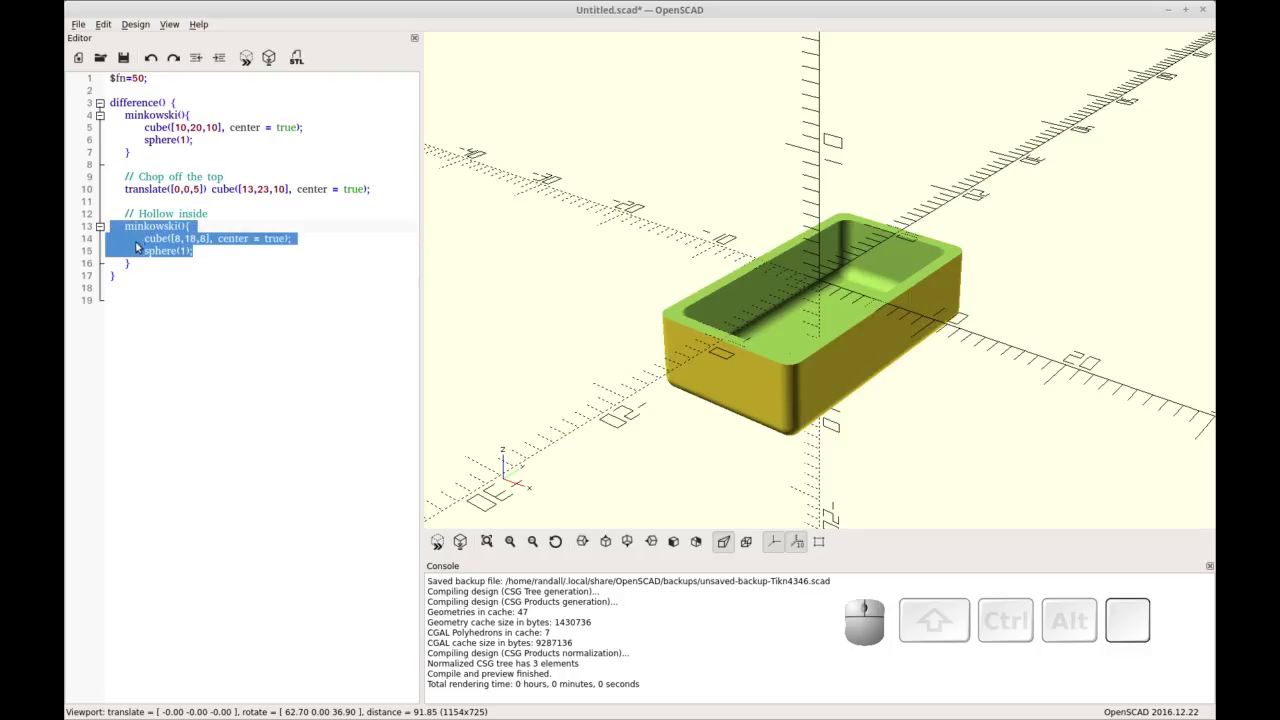
key(ctrl+c)
click(505, 455)
key(ctrl+v)
key(ctrl+r)
key(ctrl+Return)
key(shift+])
key(Up)
key(Right)
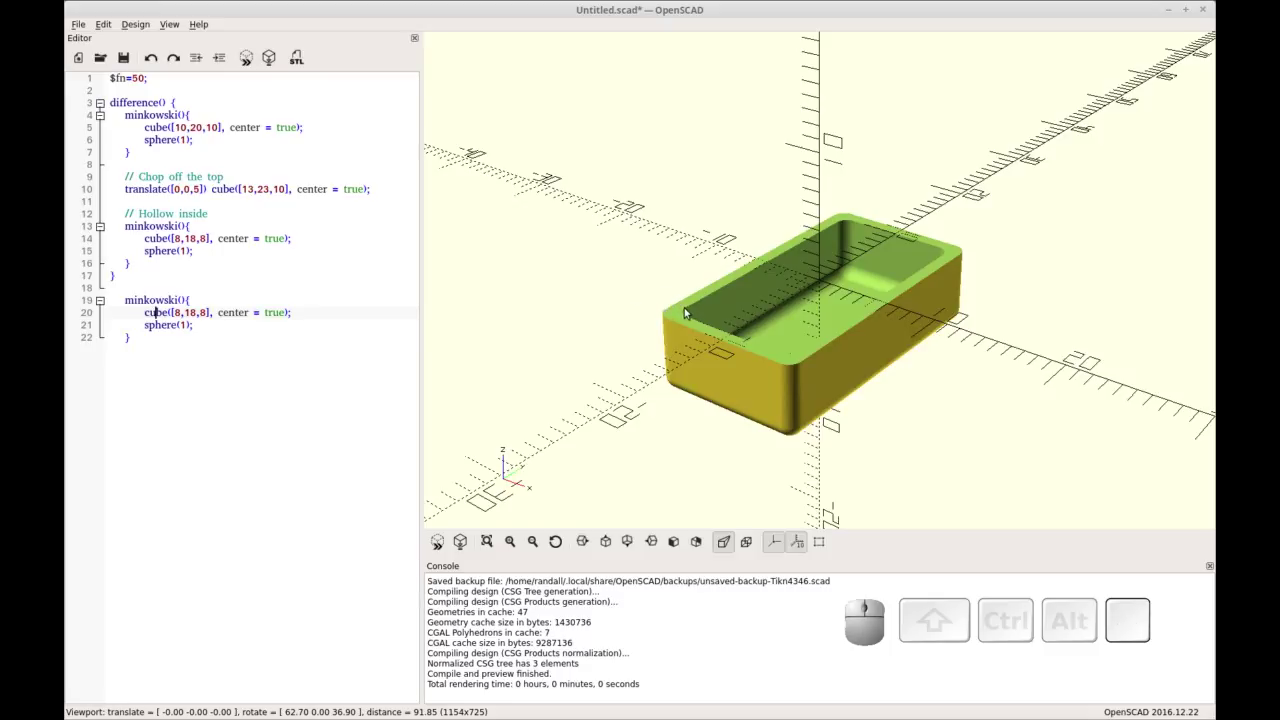
Step: Change the copied block's size values from 8 and 18 to 9 and 19
click(505, 455)
key(BackSpace)
key(9)
key(Delete)
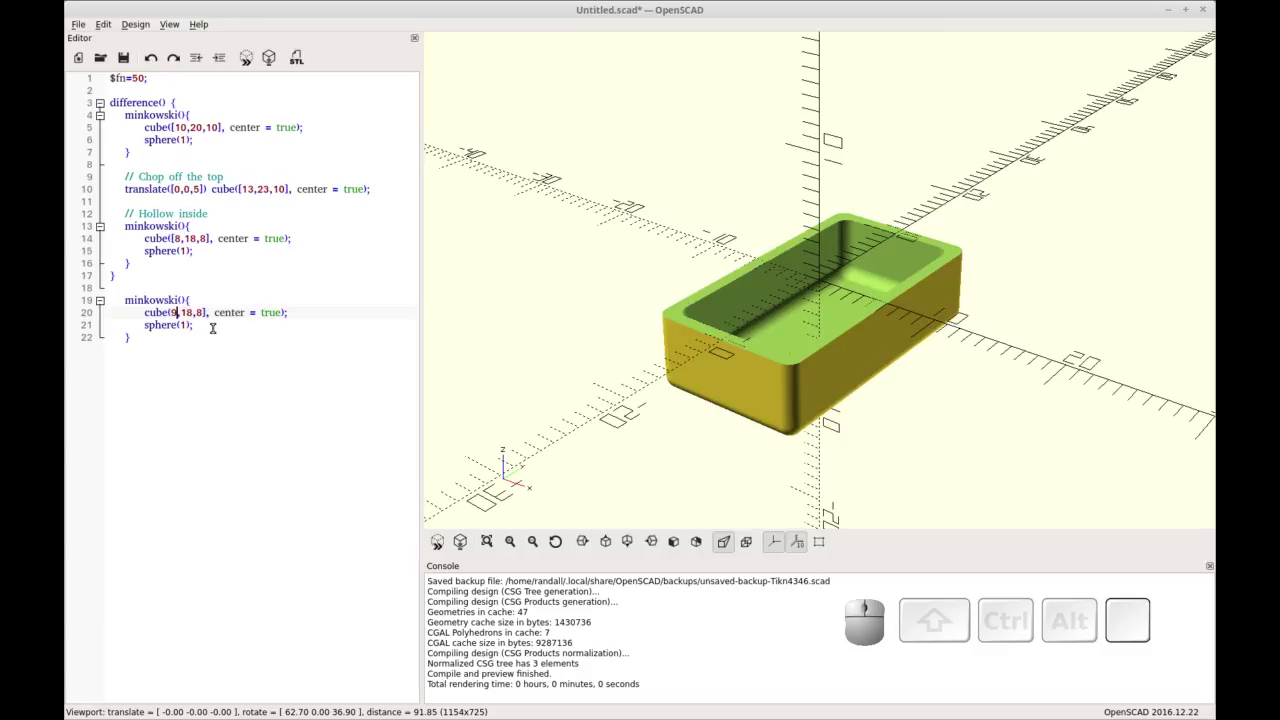
key(Right)
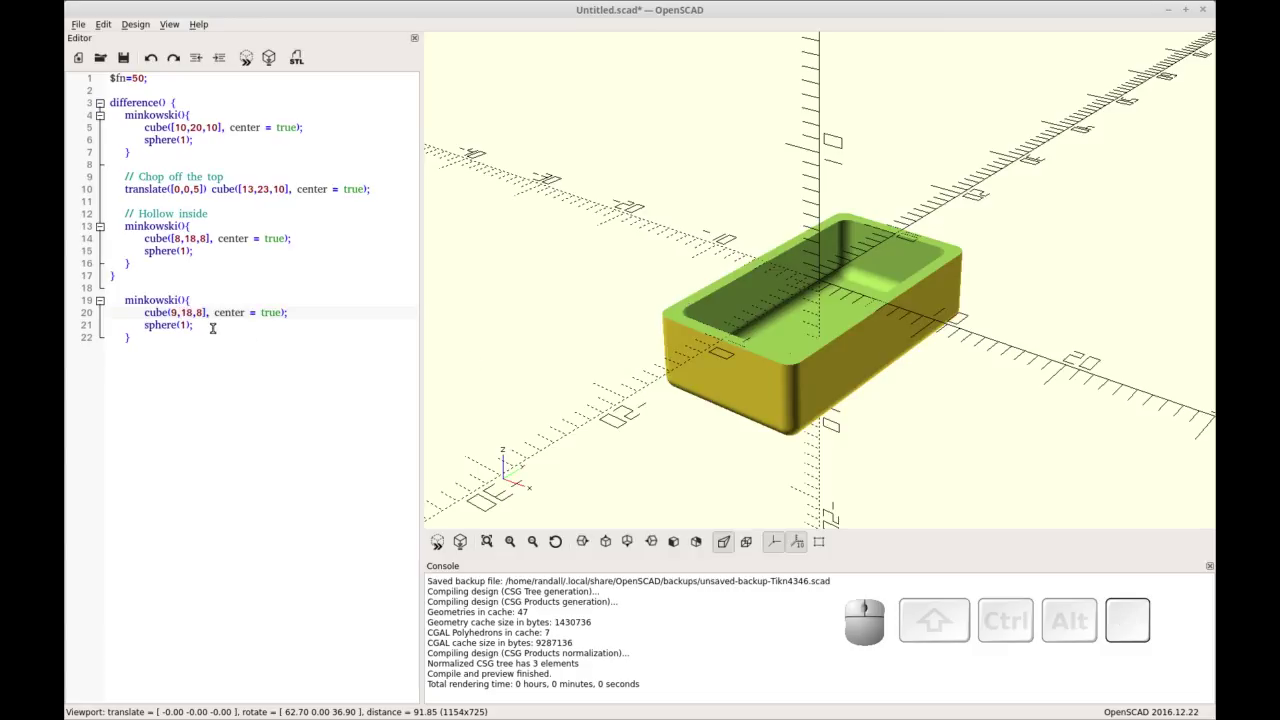
key(Right)
key(BackSpace)
key(9)
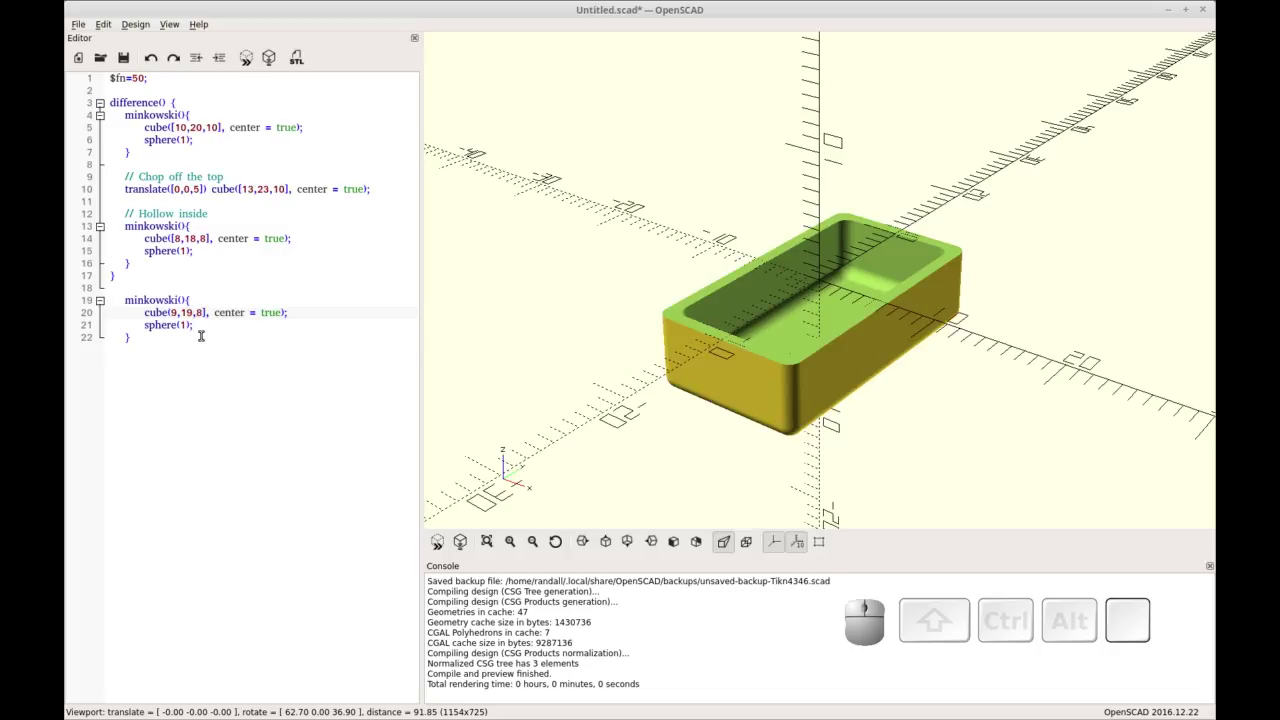
Step: Turn the copied cube into a flat square([9,19]) and its sphere(1) into circle(1)
click(505, 455)
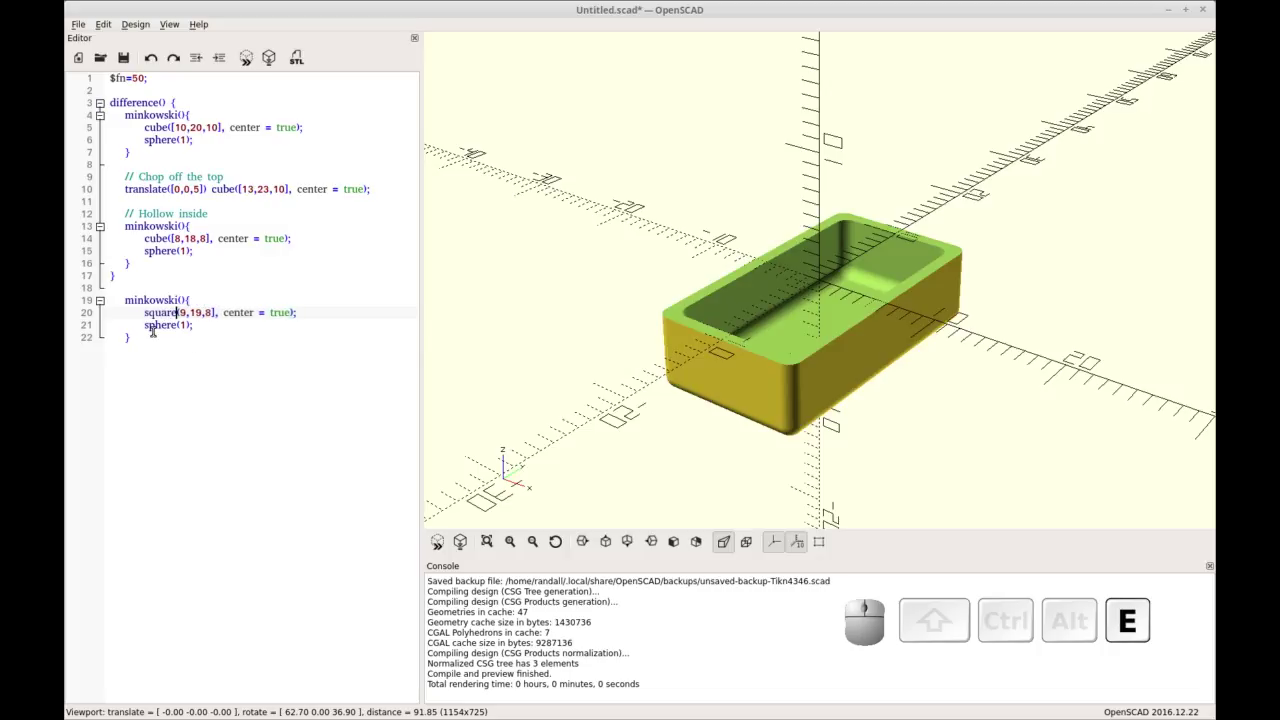
key(Down)
key(BackSpace)
key(c)
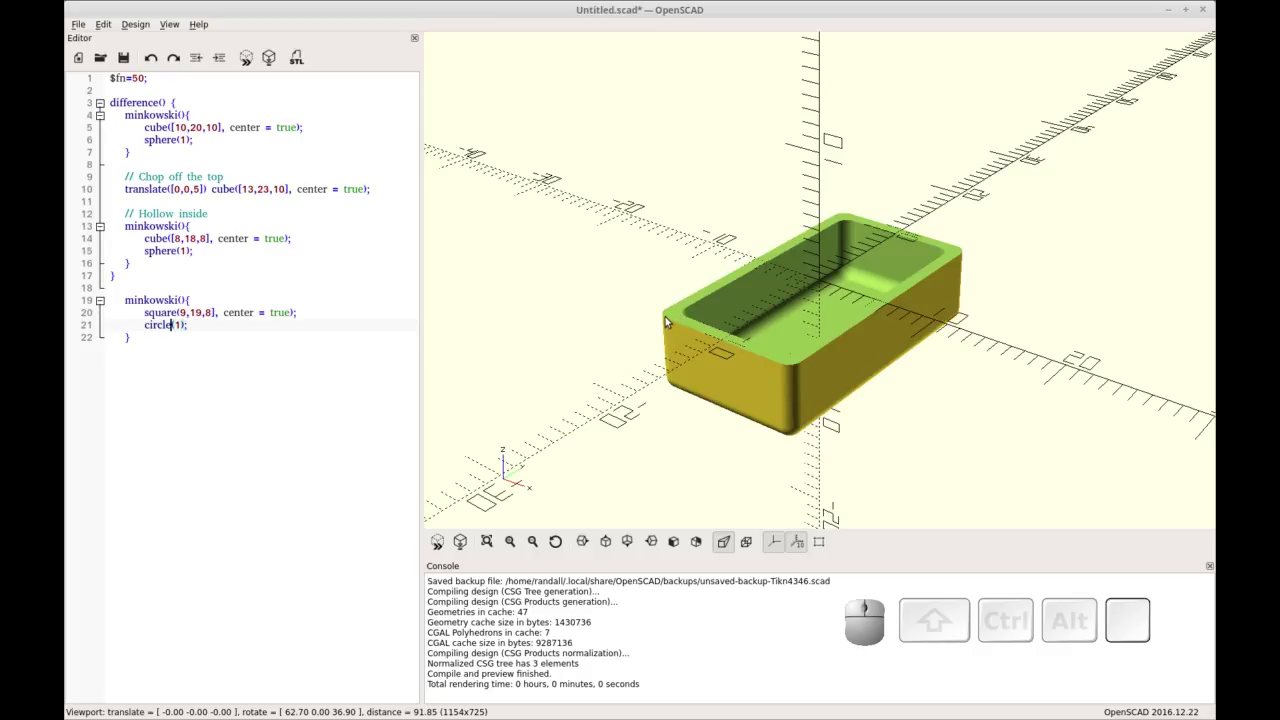
click(505, 455)
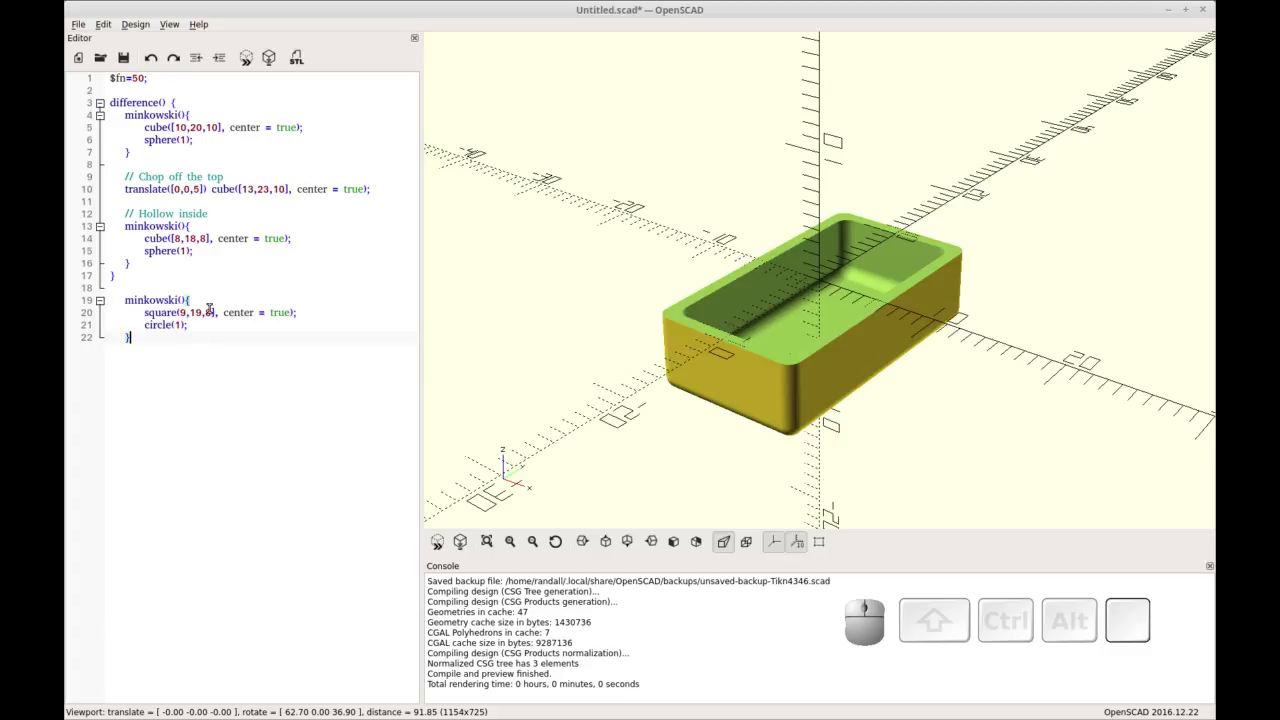
click(505, 455)
key(BackSpace)
key(Down)
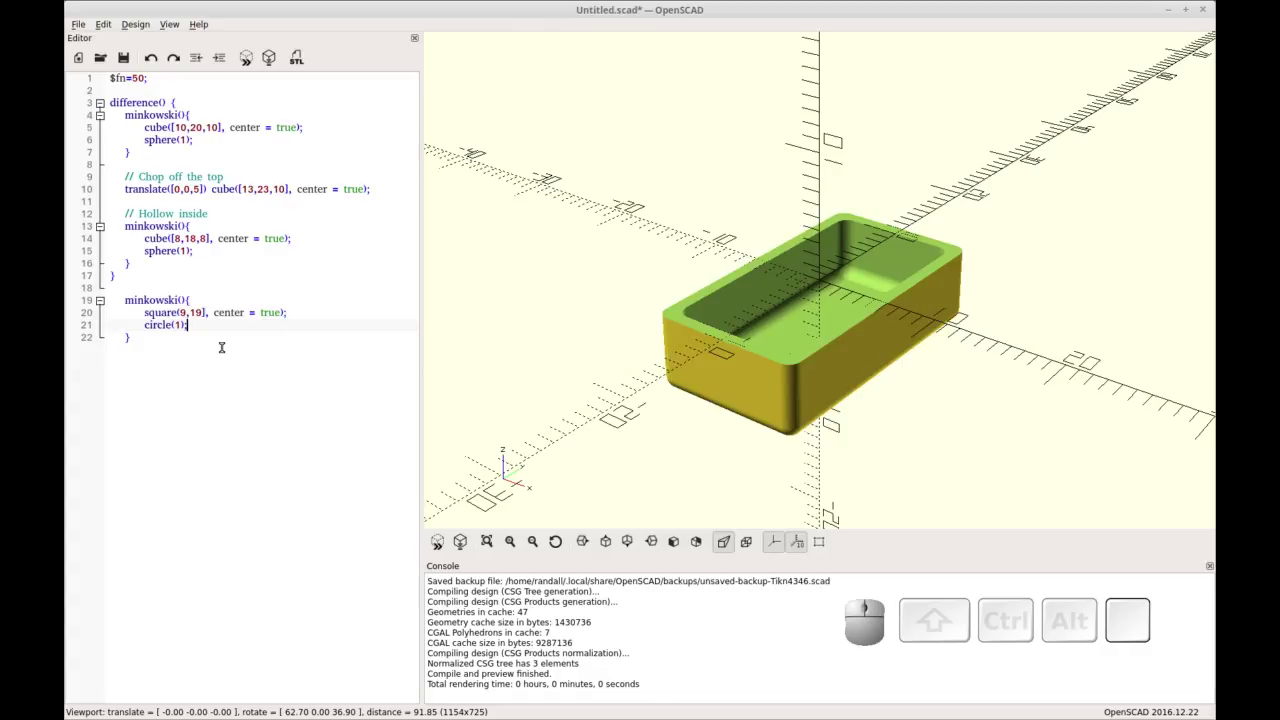
Step: Insert a blank line above the new 2D Minkowski block for a translate wrapper
click(505, 455)
key(Return)
key(Up)
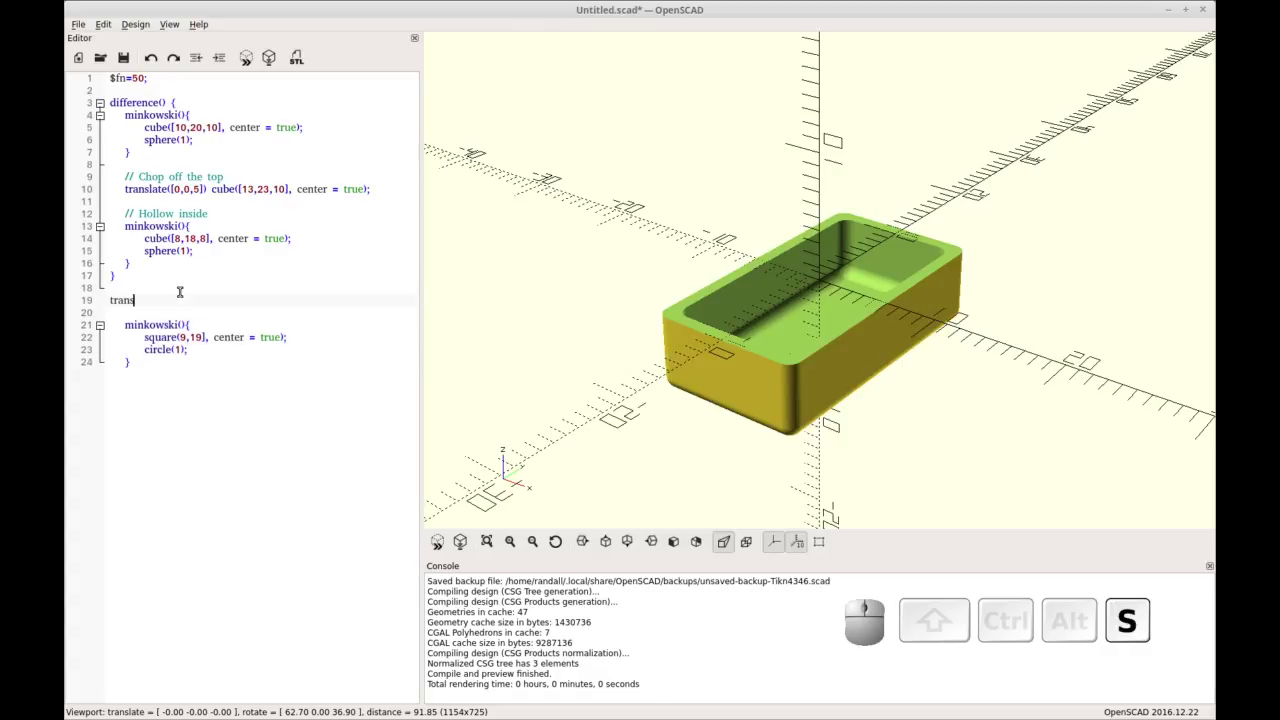
Step: Write translate([0,0,10]){ above the rounded-square block to lift it 10 units
key(shift+9)
key(shift+[)
key(space)
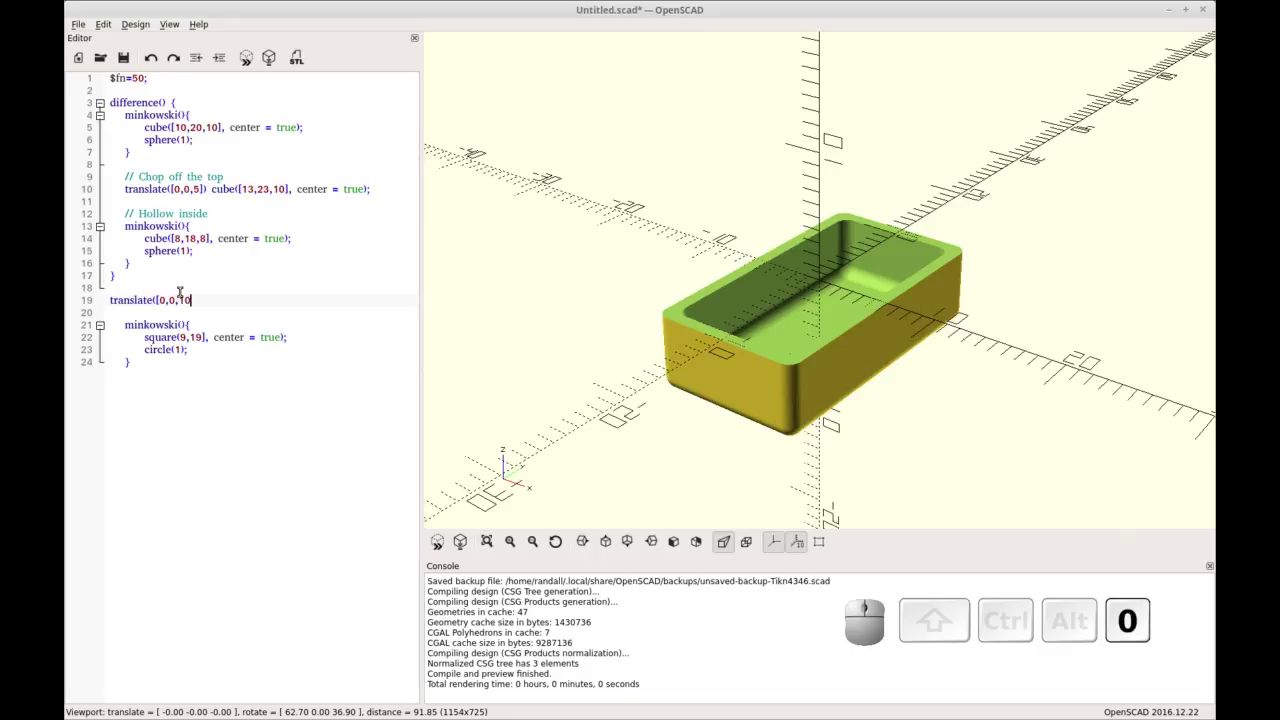
key(])
key(shift+0)
key(shift+space)
key(shift+[)
key(shift+Down)
key(Return)
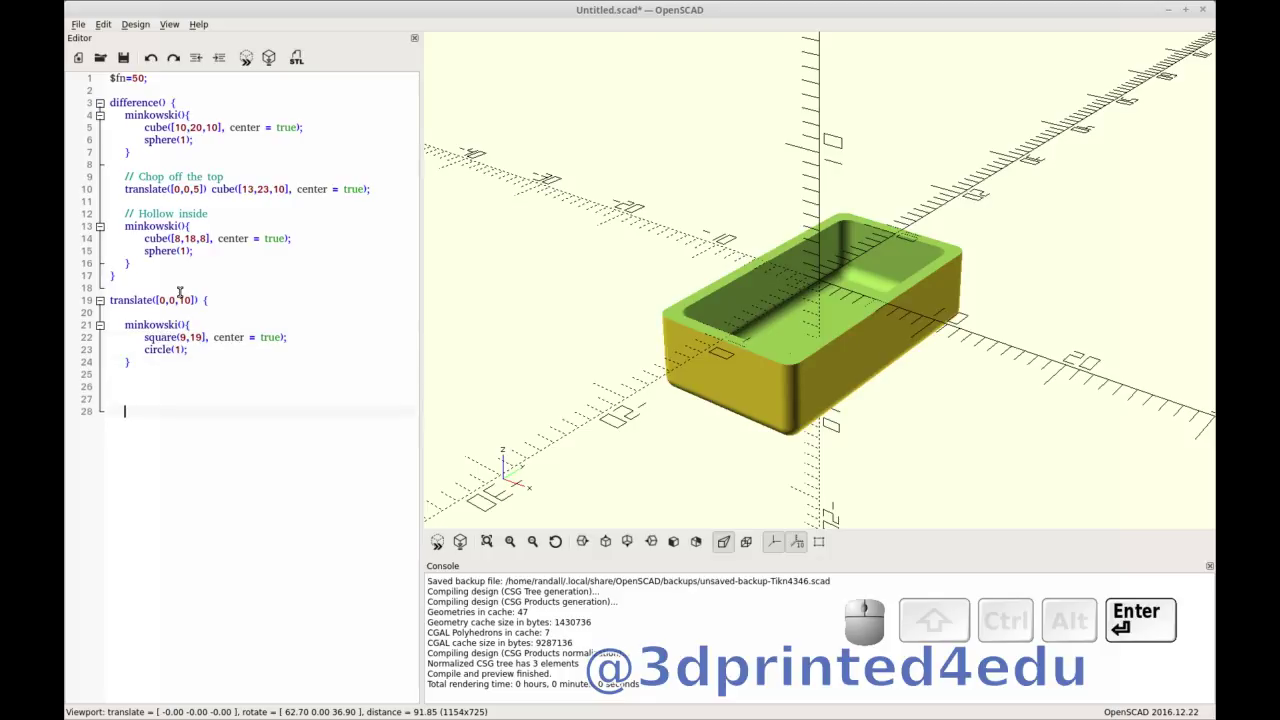
Step: Close the translate block below the Minkowski code and indent the block inside it
key(shift+])
key(shift+Up)
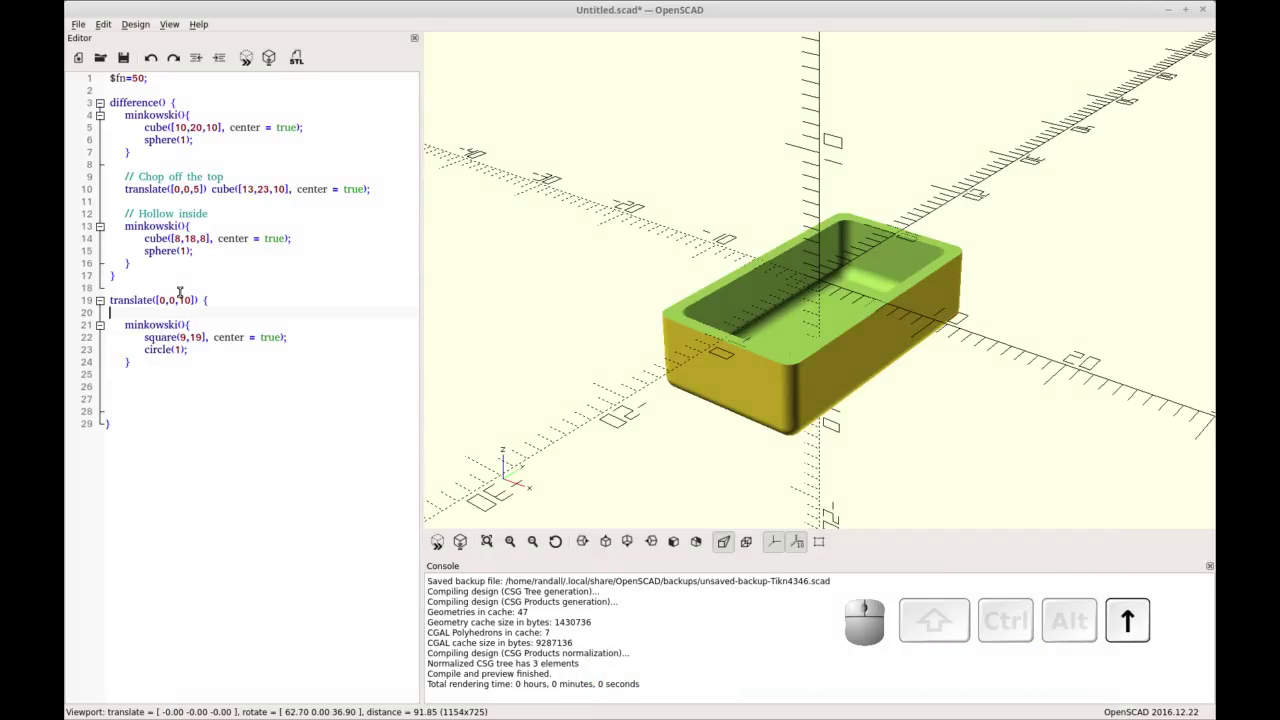
key(Down)
key(Home)
key(Return)
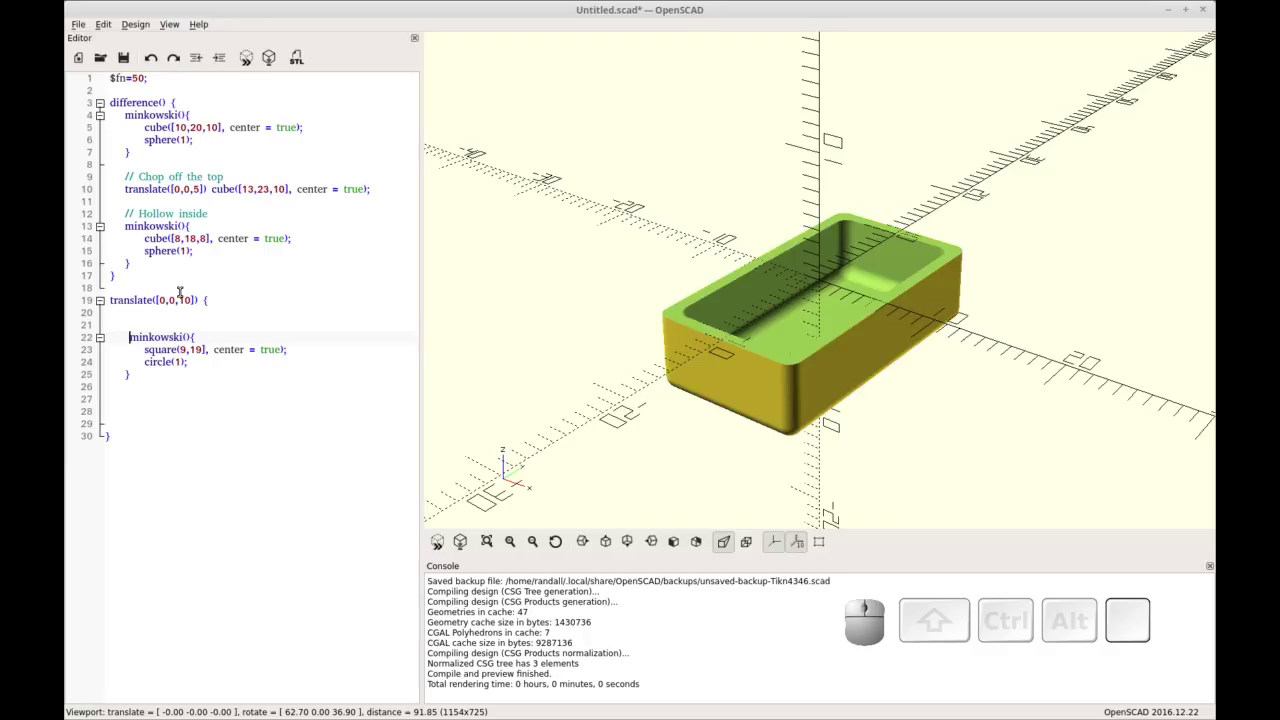
Step: Add the missing opening bracket to square([9,19]) and preview the floating rounded plate
key(F5)
click(465, 490)
click(465, 490)
key(Left)
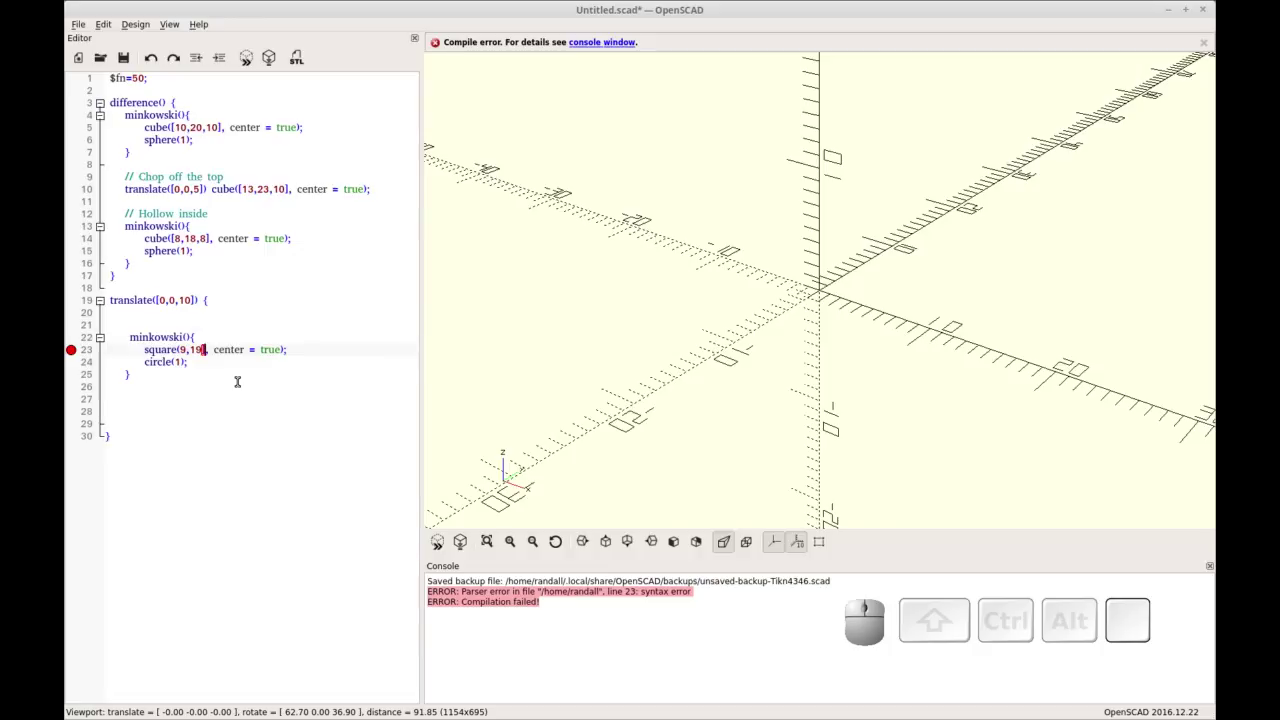
key(Left)
key([)
key(Right)
key(shift+0)
key(BackSpace)
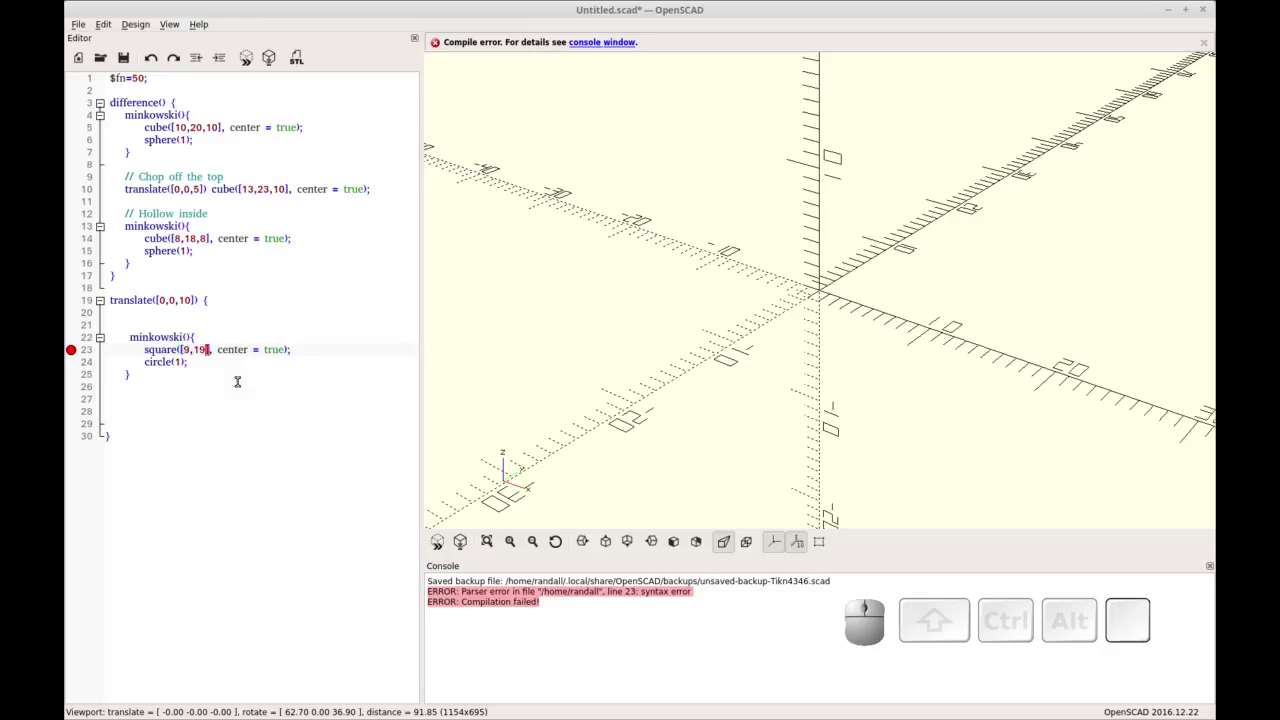
key(F5)
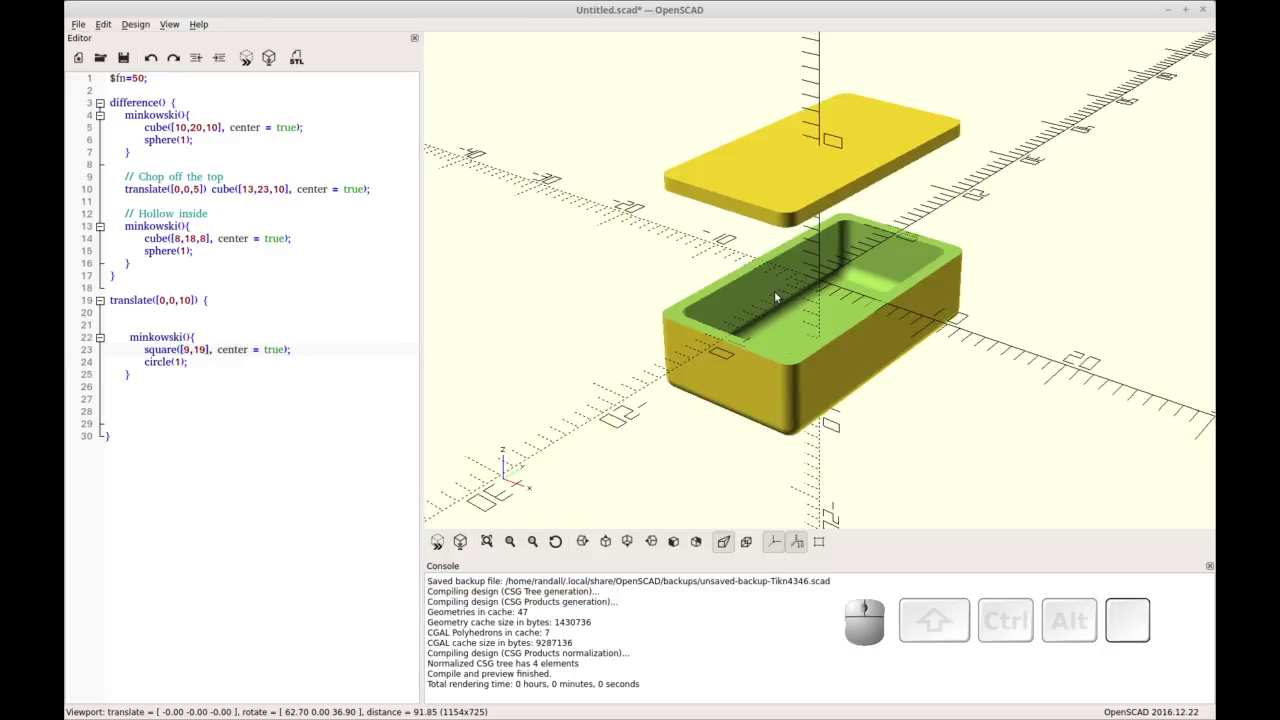
Step: Compare the rounded plate with the box in an orthographic top view, then return to an angled view
drag(505, 455, 792, 490)
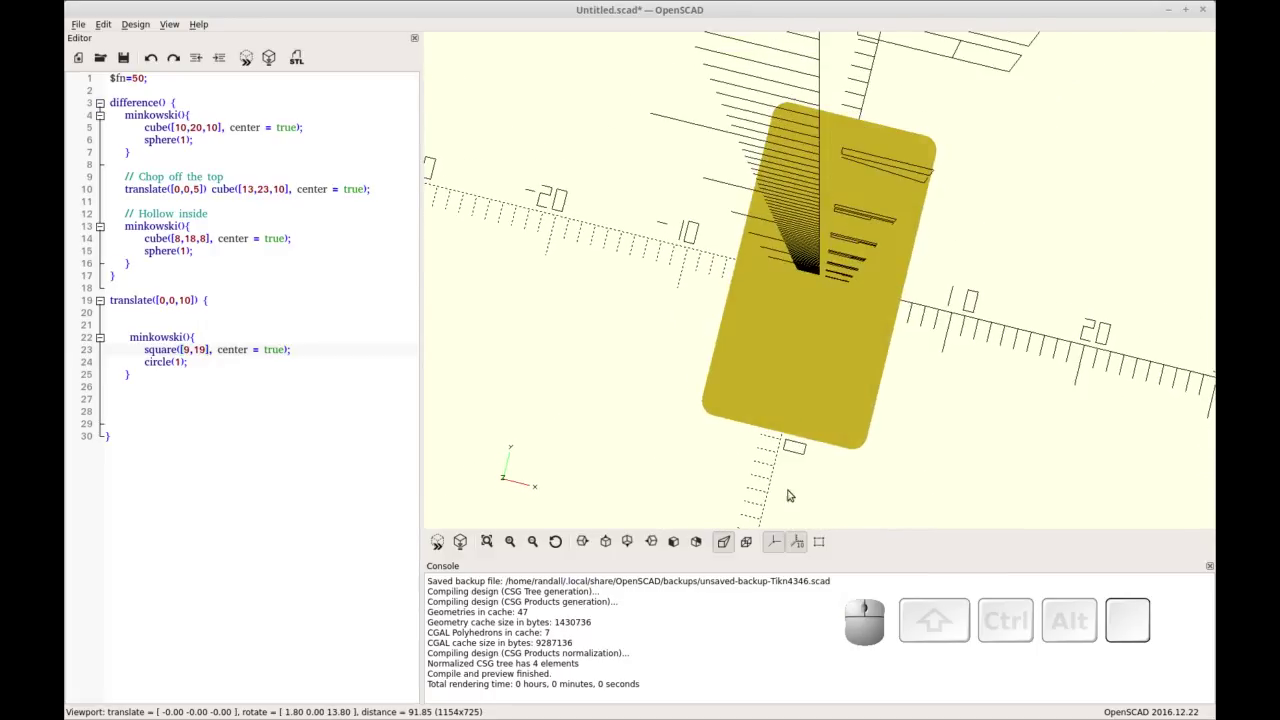
click(754, 543)
click(805, 429)
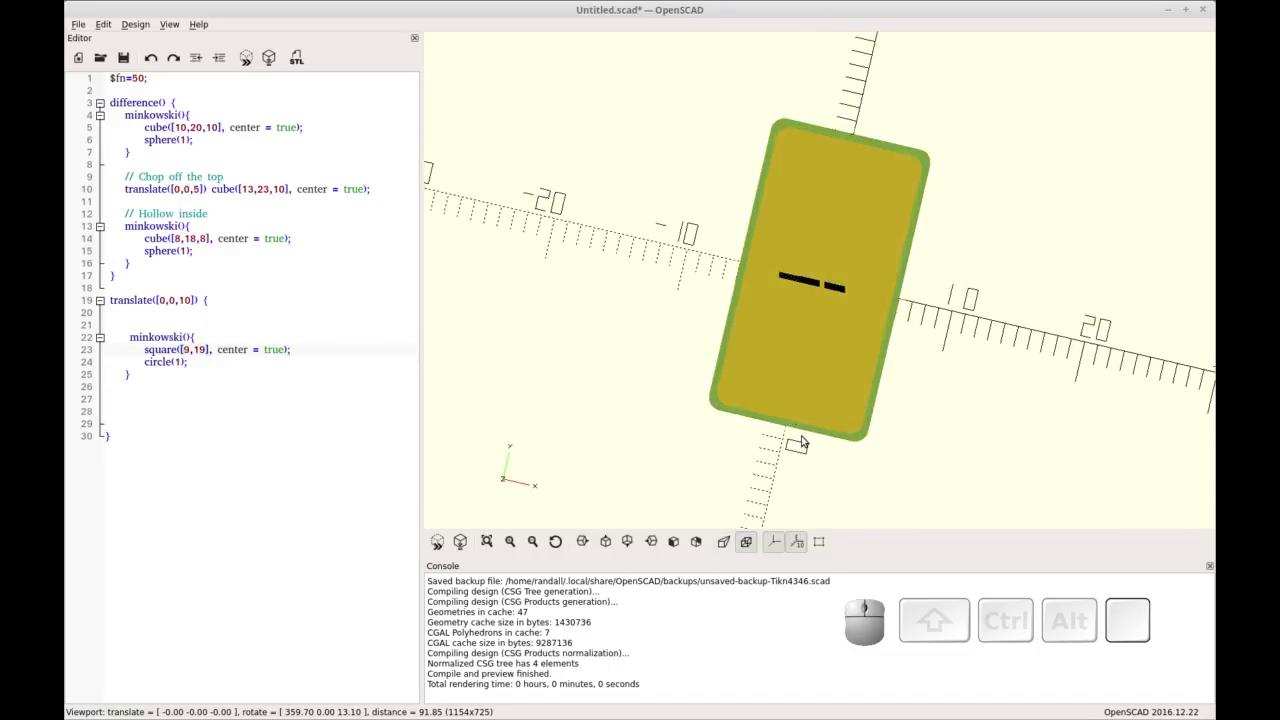
drag(769, 424, 828, 54)
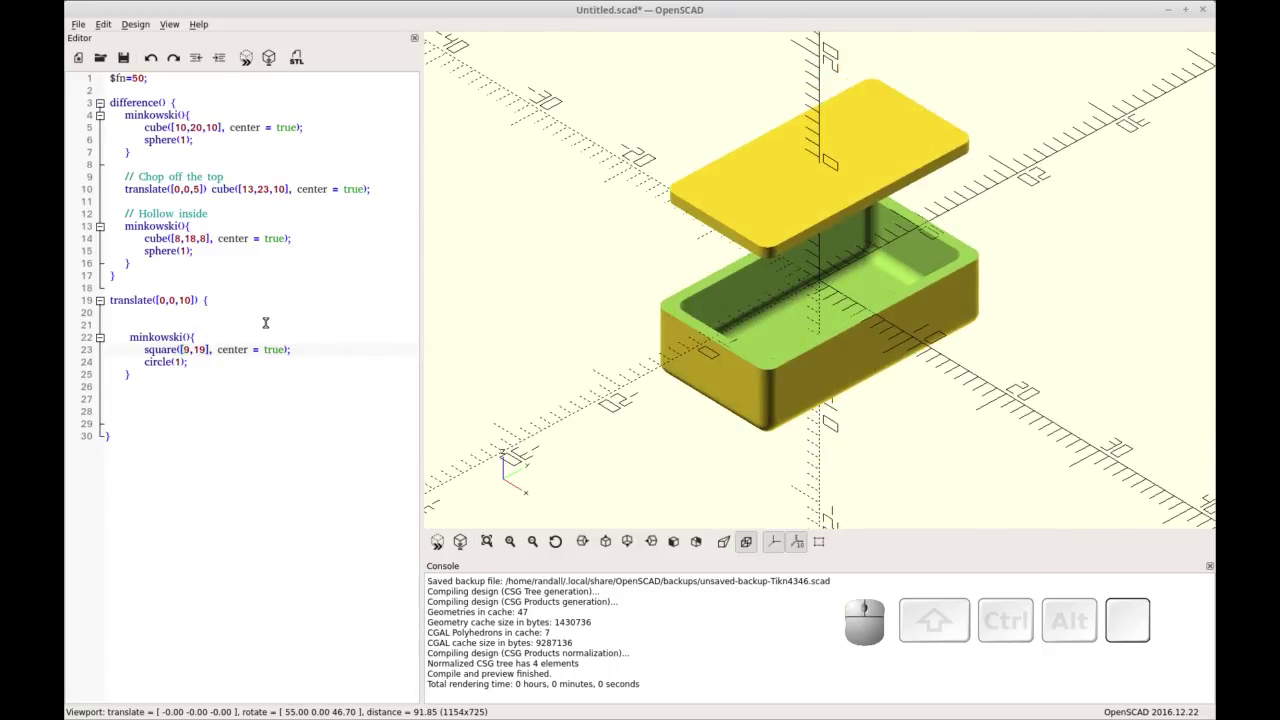
Step: Duplicate the minkowski square([9,19]) with circle(1) block inside the translate
click(828, 54)
key(Down)
key(Delete)
key(shift+Down)
key(shift+End)
key(ctrl+c)
key(ctrl+Up)
key(ctrl+Return)
key(ctrl+BackSpace)
key(ctrl+v)
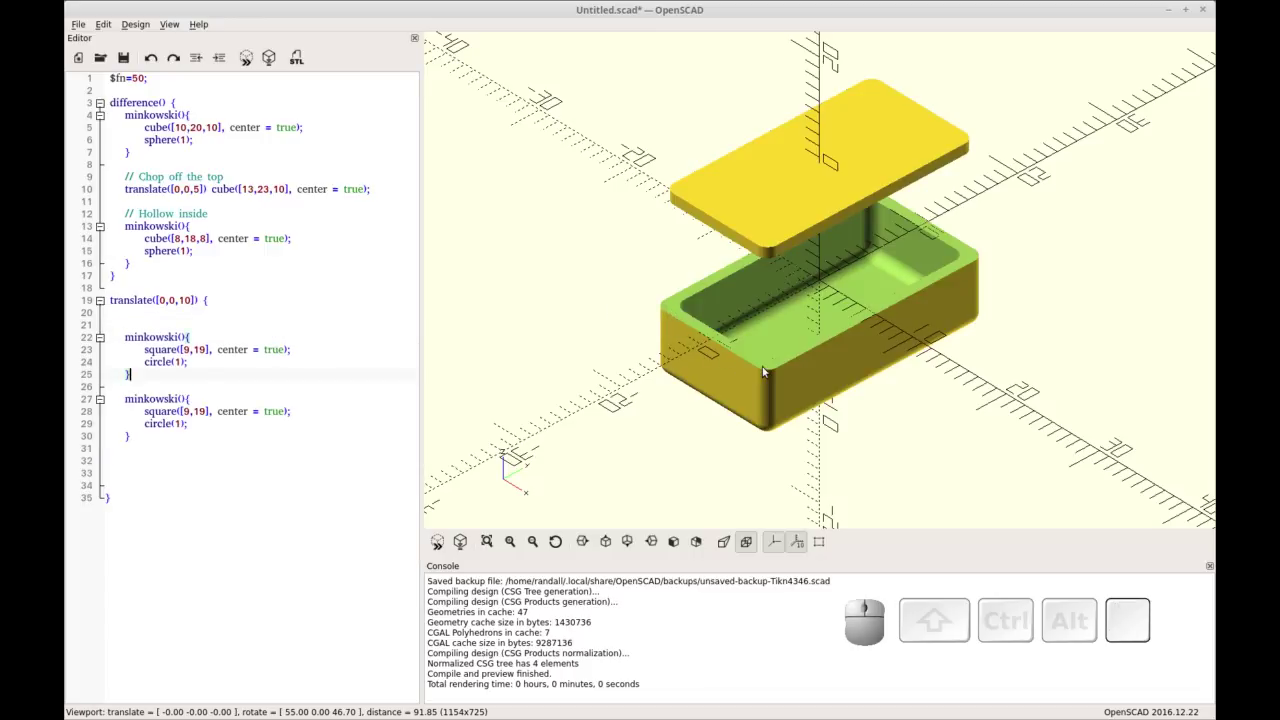
Step: Change the first copy's square([9,19]) to square([12,22]) so it overhangs the box
click(828, 54)
key(BackSpace)
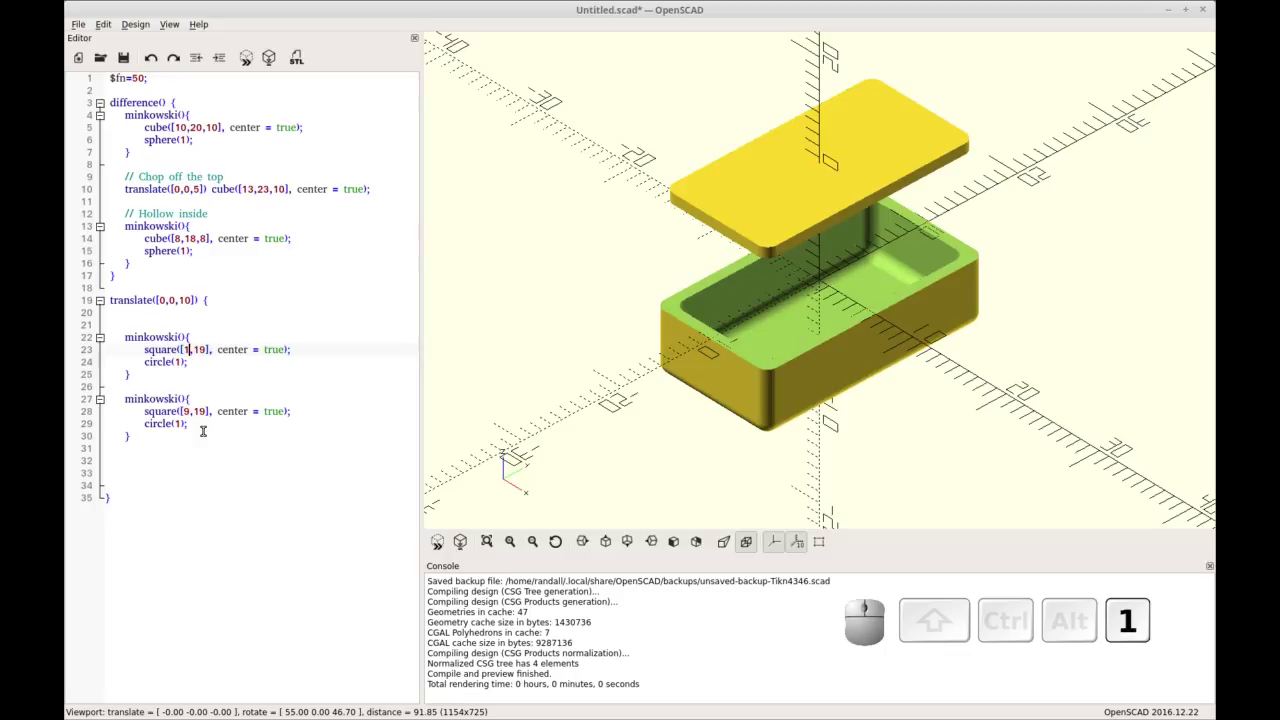
key(Right)
key(Delete)
key(2)
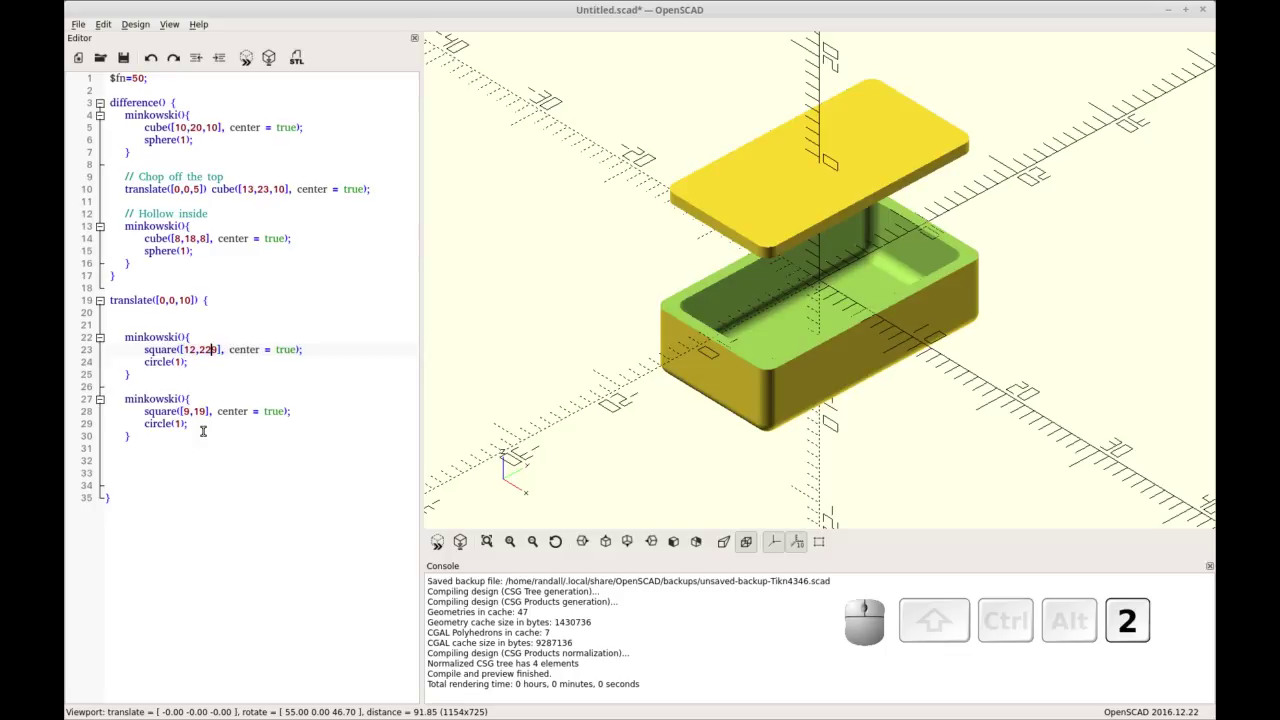
key(Delete)
key(Down)
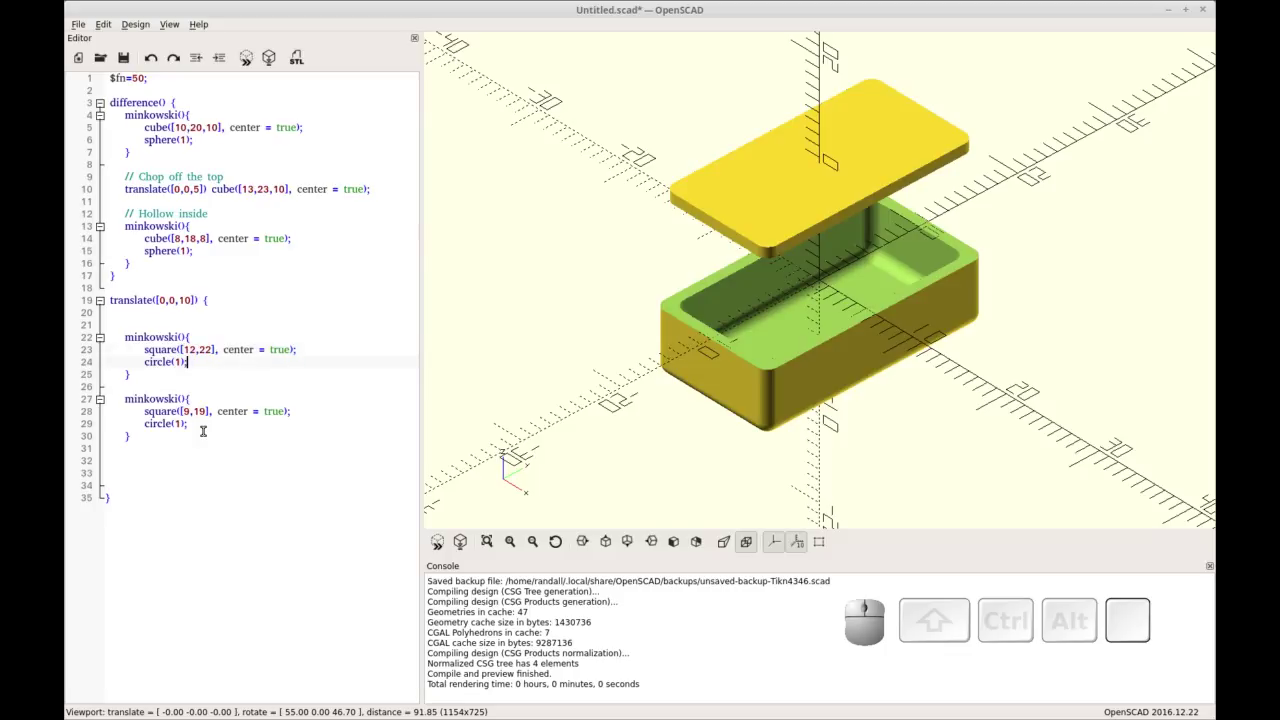
Step: Wrap both Minkowski blocks in difference(){ } and preview the resulting rounded ring
key(F5)
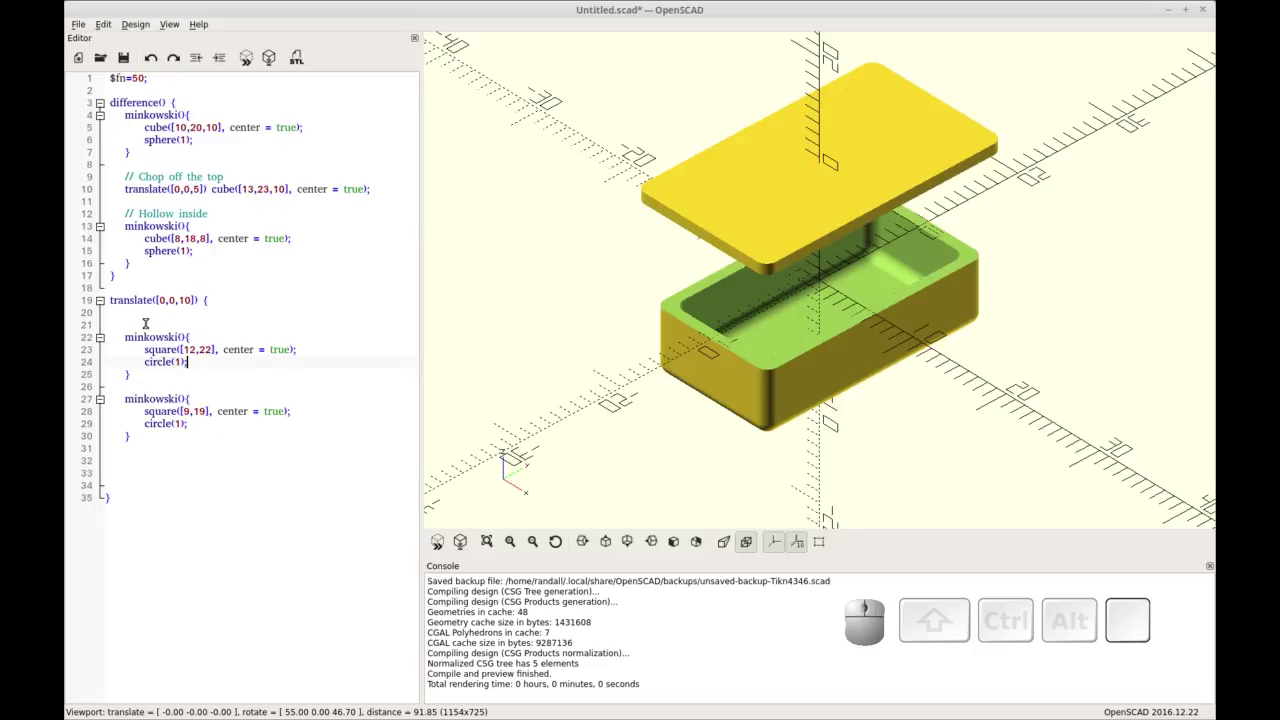
click(828, 54)
key(Home)
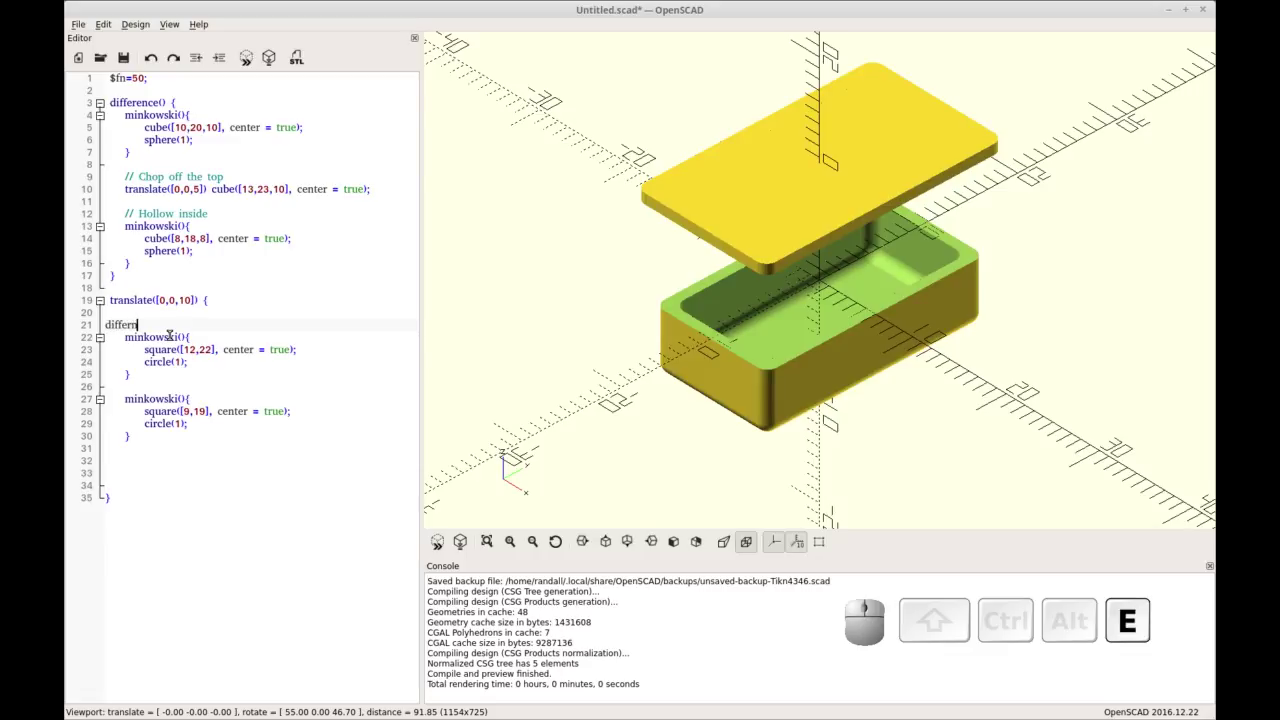
key(BackSpace)
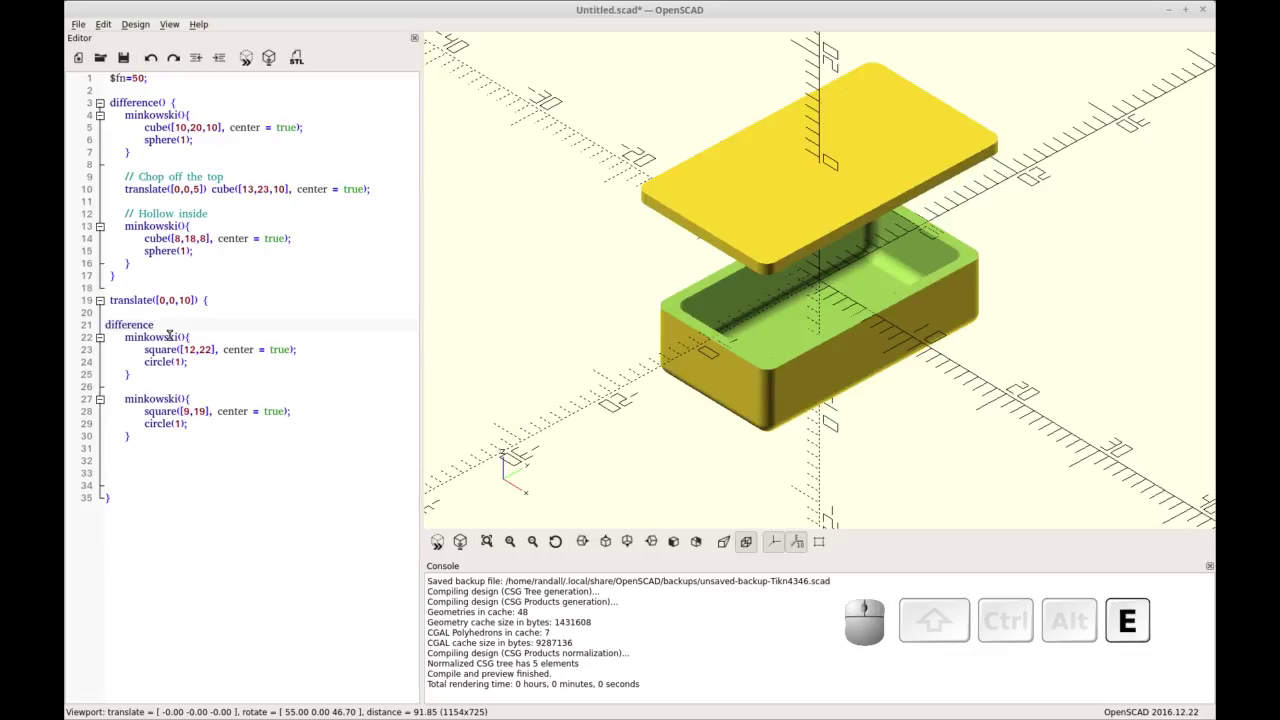
key(BackSpace)
key(shift+0)
key(shift+[)
key(shift+Down)
key(shift+])
key(F5)
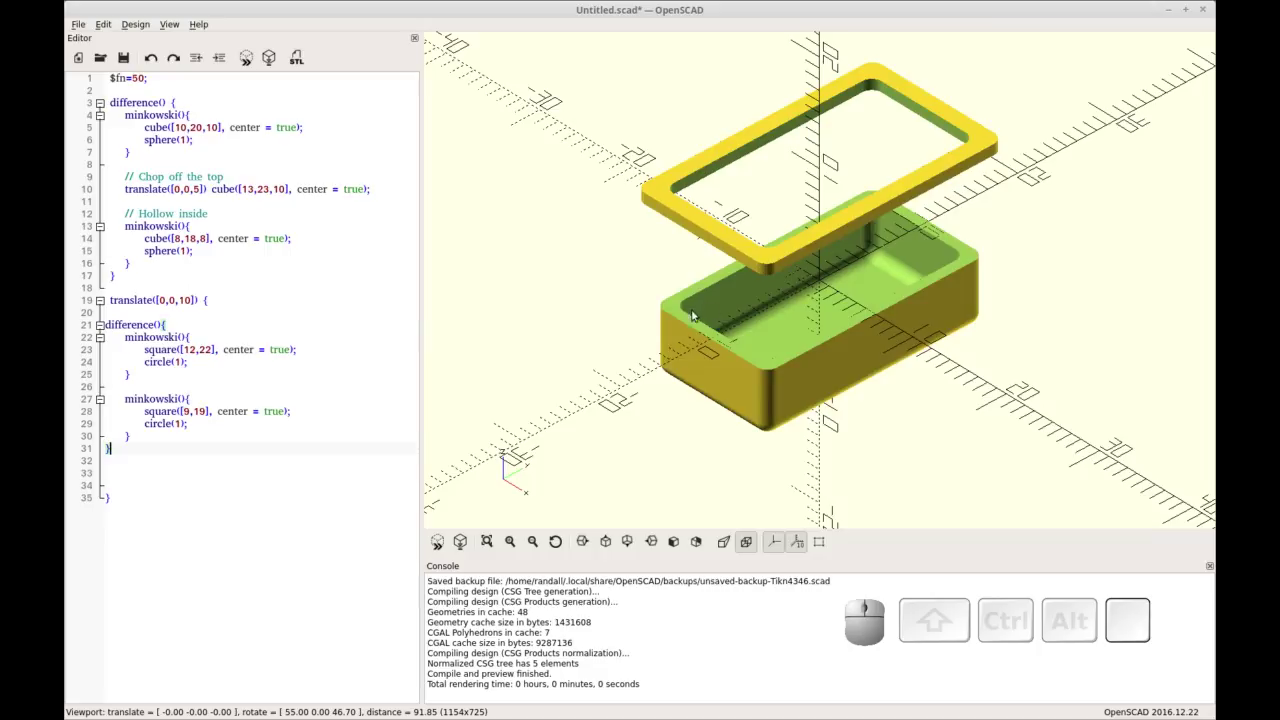
Step: From a side view, try the ring's translate height at -1 and preview it at the box rim
drag(828, 54, 688, 332)
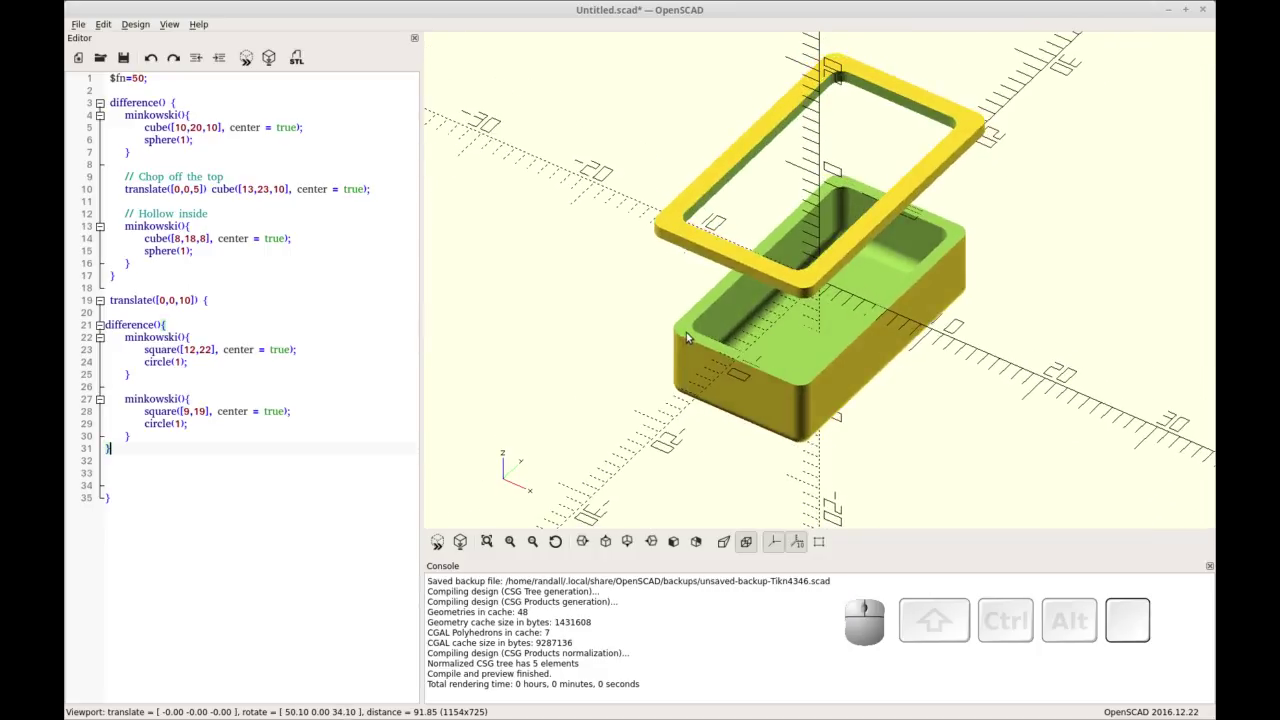
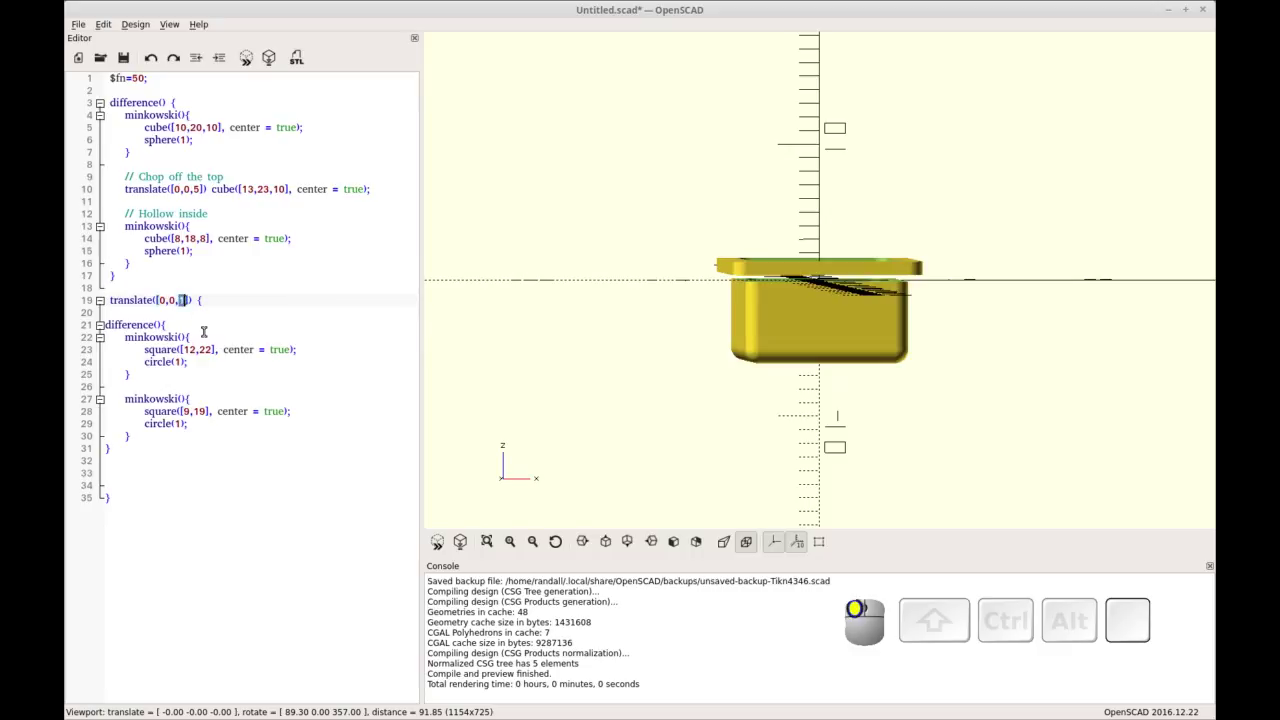
key(Left)
key(-)
key(F5)
click(676, 361)
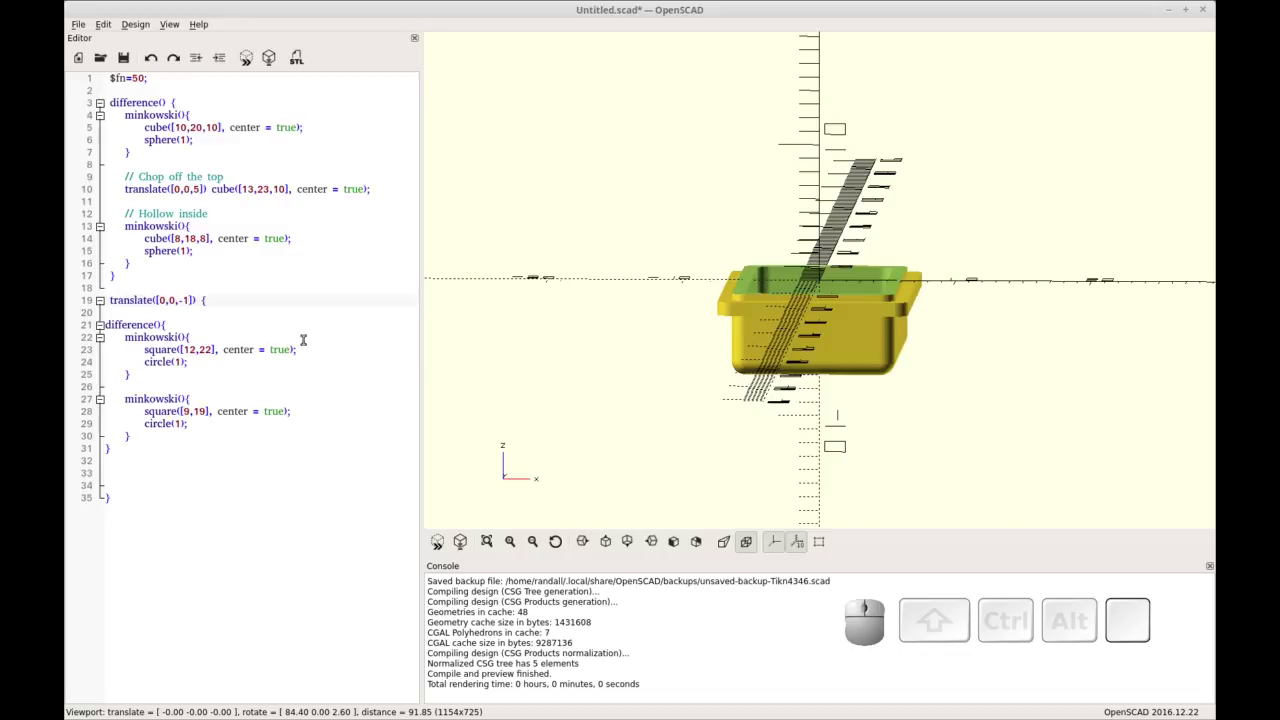
Step: Set the translate to [0,0,11] and preview the ring floating clear above the box
key(BackSpace)
key(Right)
key(1)
key(Down)
key(F6)
key(F5)
click(664, 387)
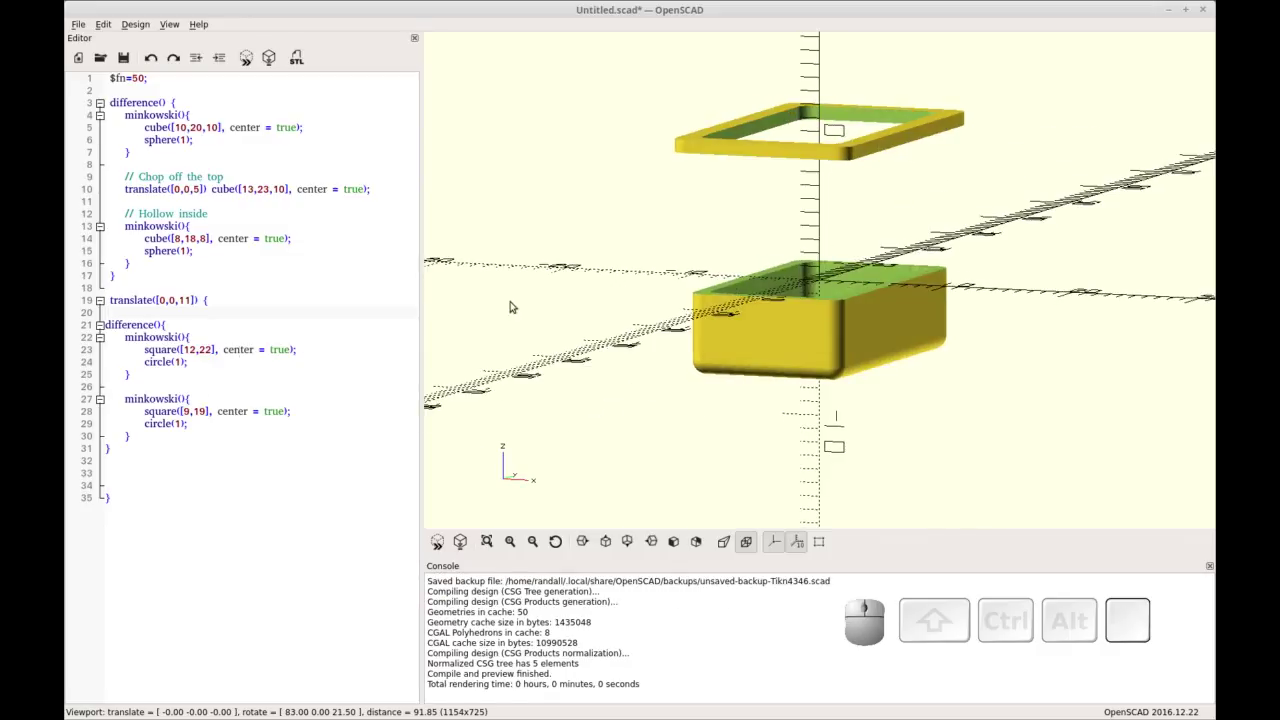
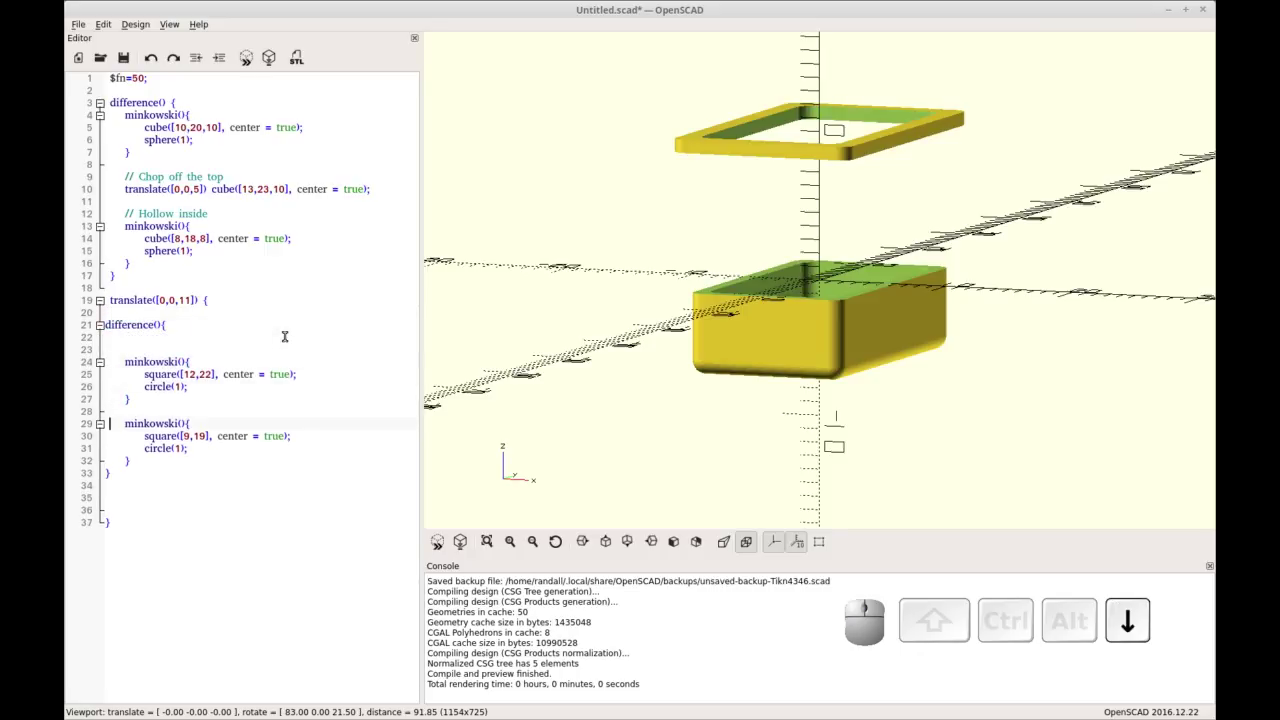
Step: Wrap the outer square([12,22]) Minkowski profile in linear_extrude(5){ } and preview the solid slab
key(Return)
key(Up)
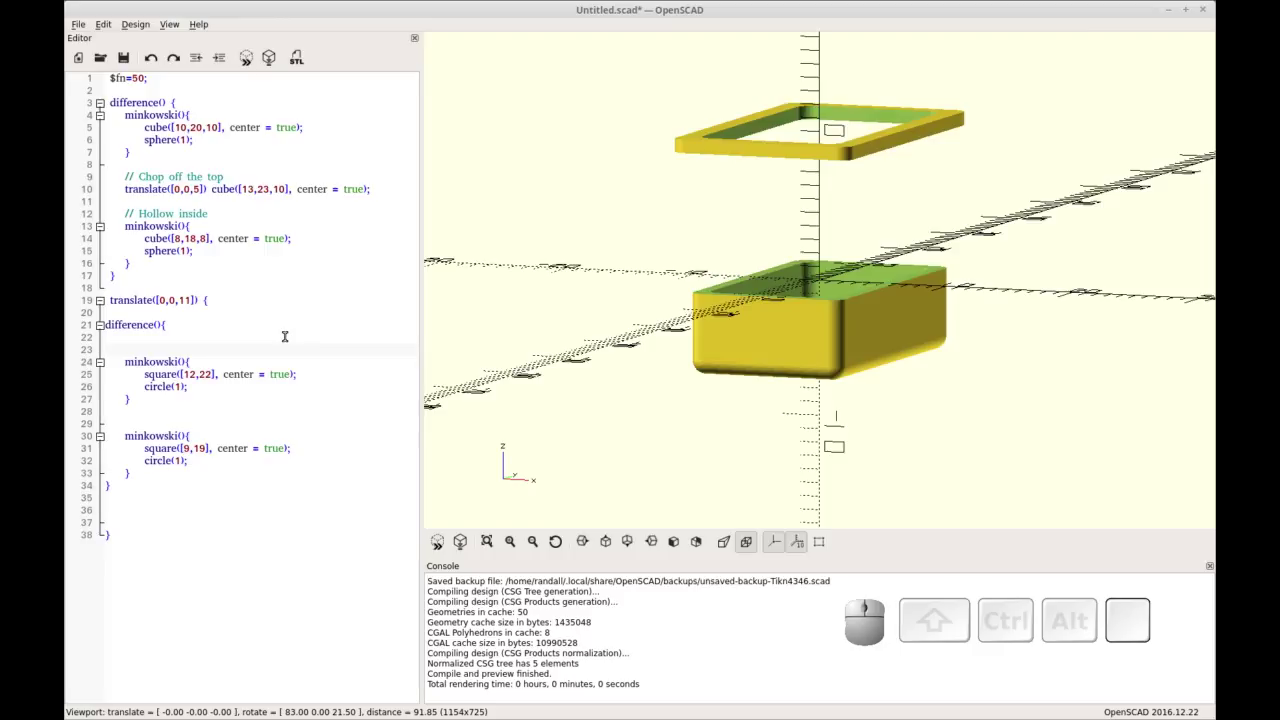
key(shift+BackSpace)
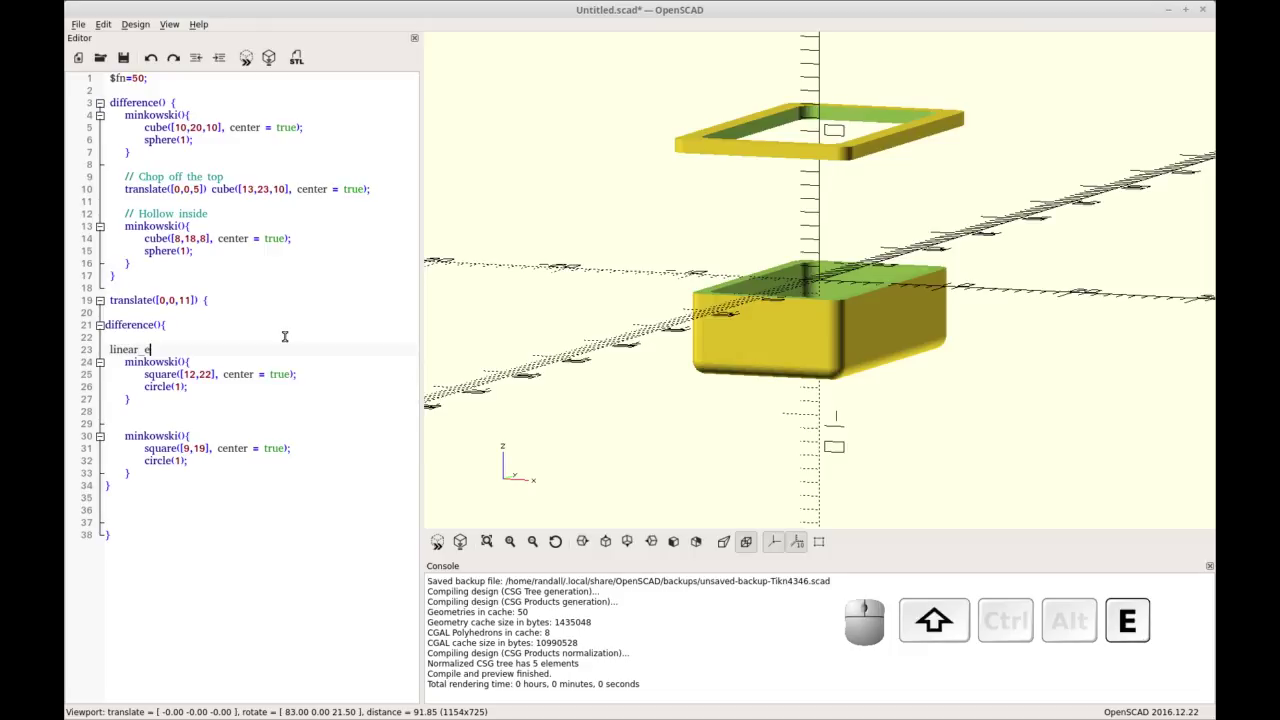
key(shift+9)
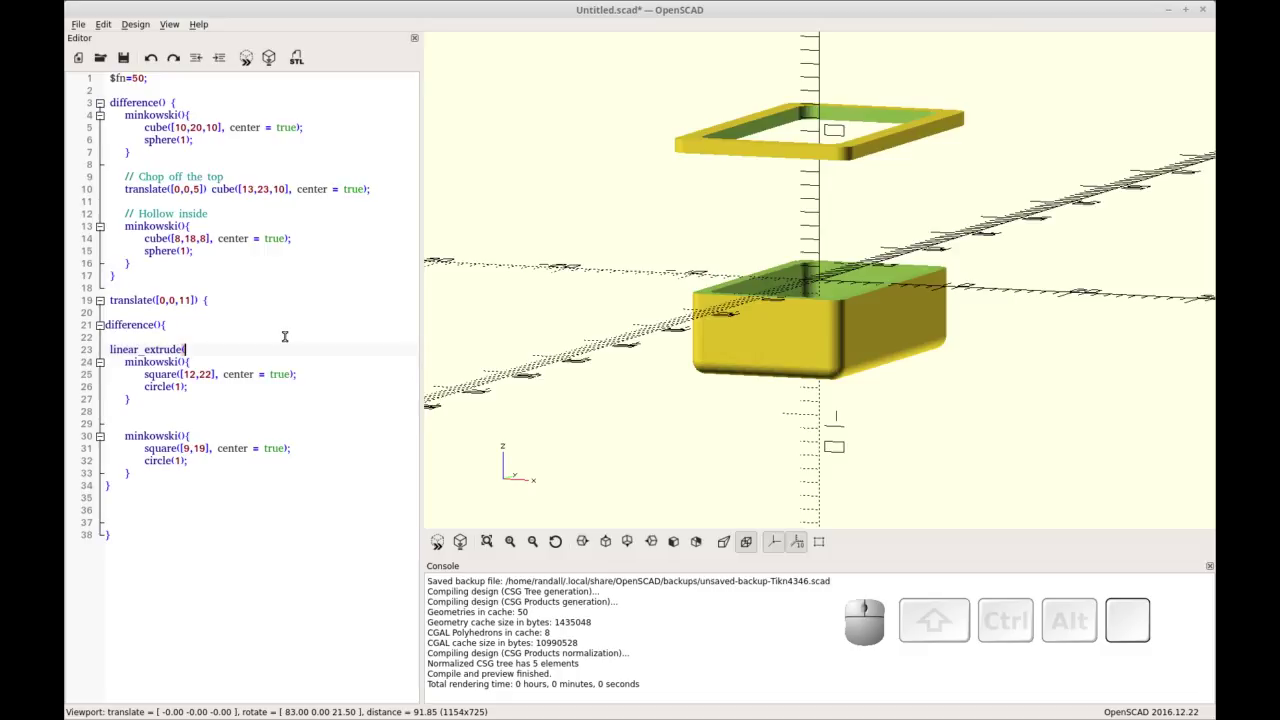
key(5)
key(shift+0)
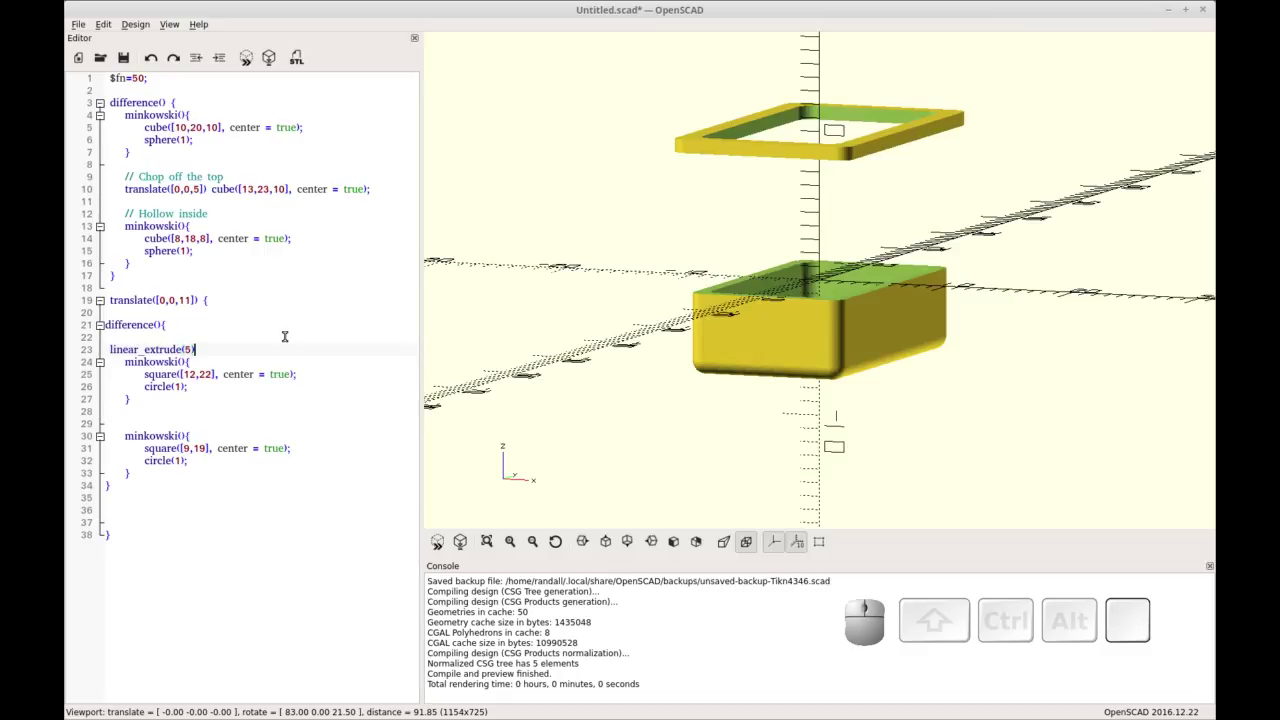
key(shift+[)
key(shift+Down)
key(Return)
key(shift+])
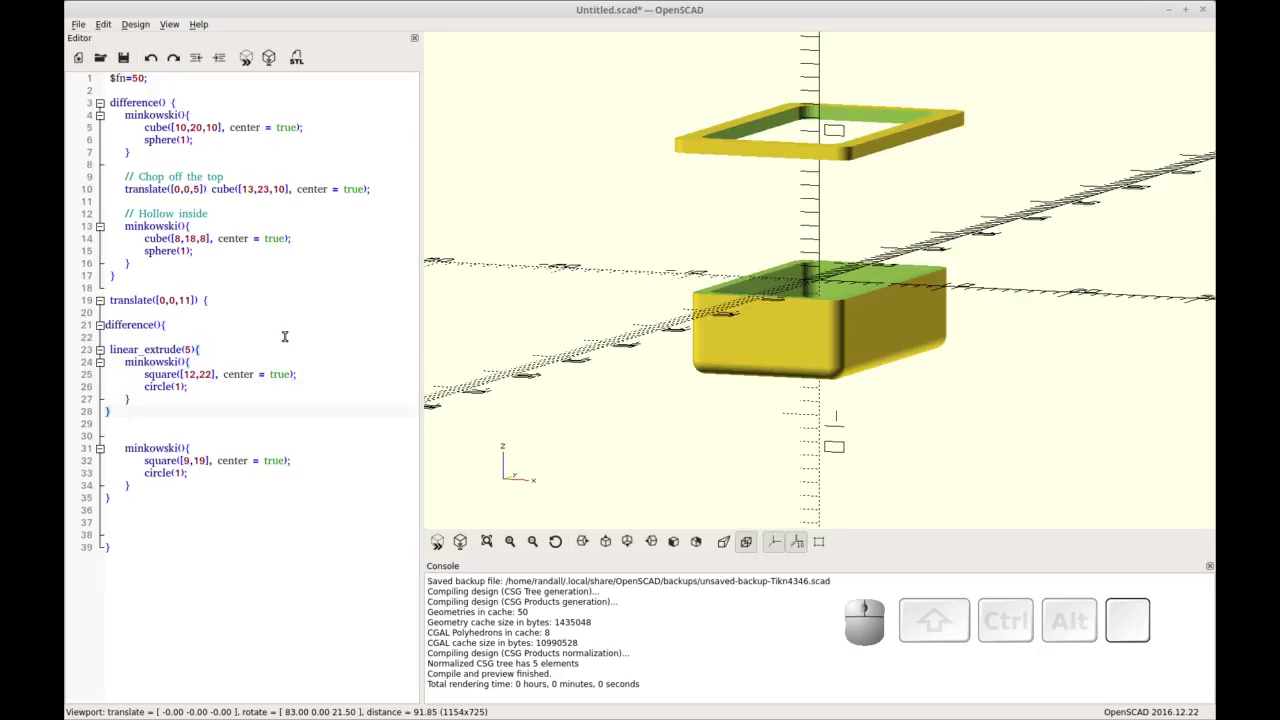
key(F5)
click(686, 228)
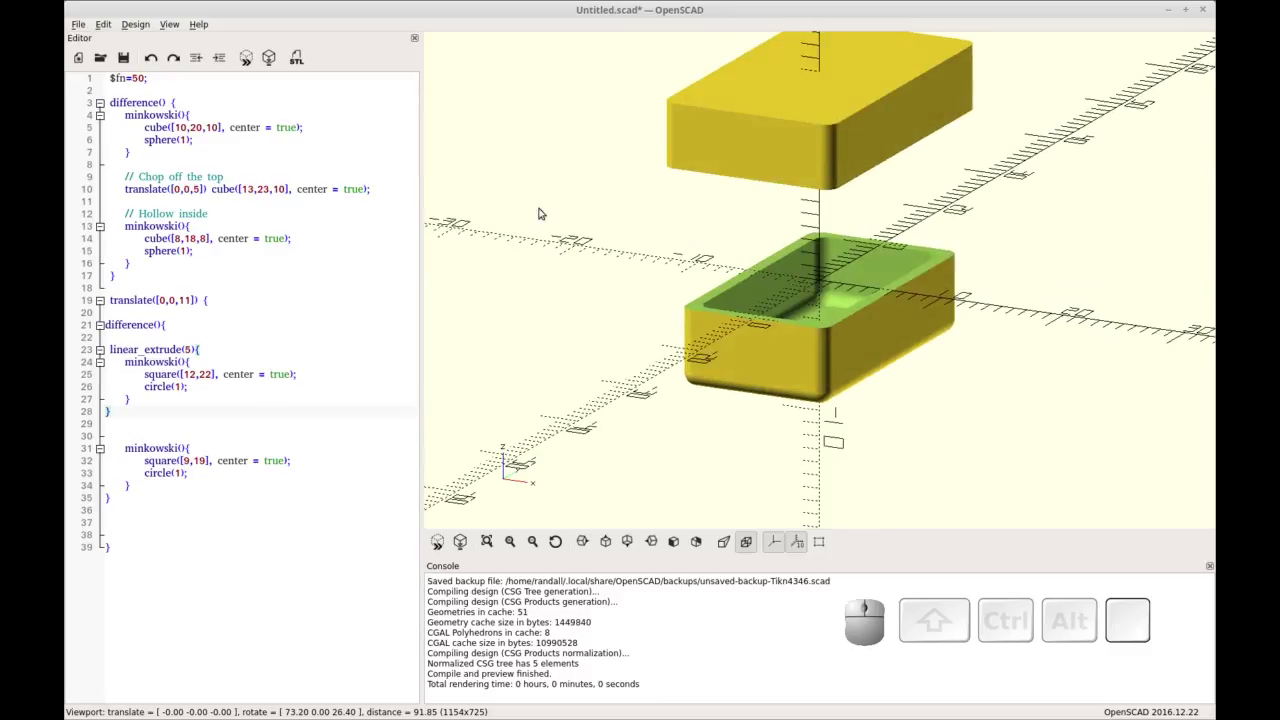
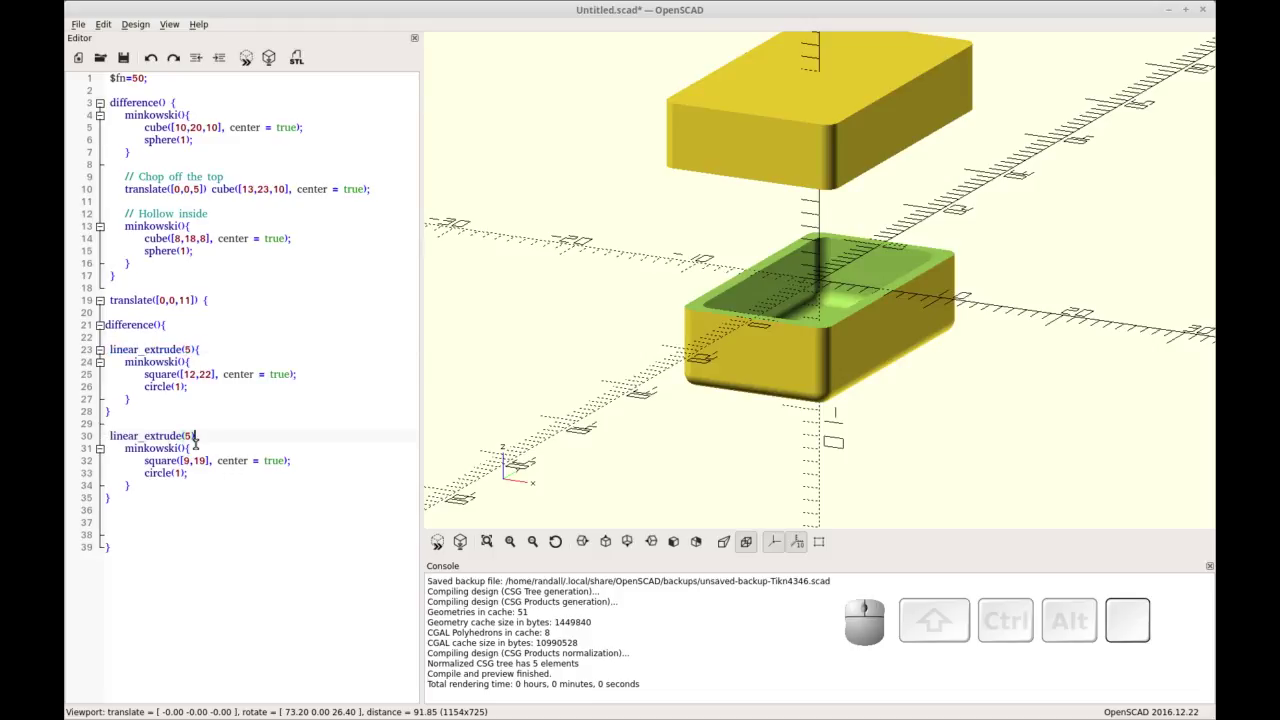
Step: Preview with the inner profile also extruded and orbit to look through the hollow rounded frame
key(F5)
drag(571, 337, 775, 164)
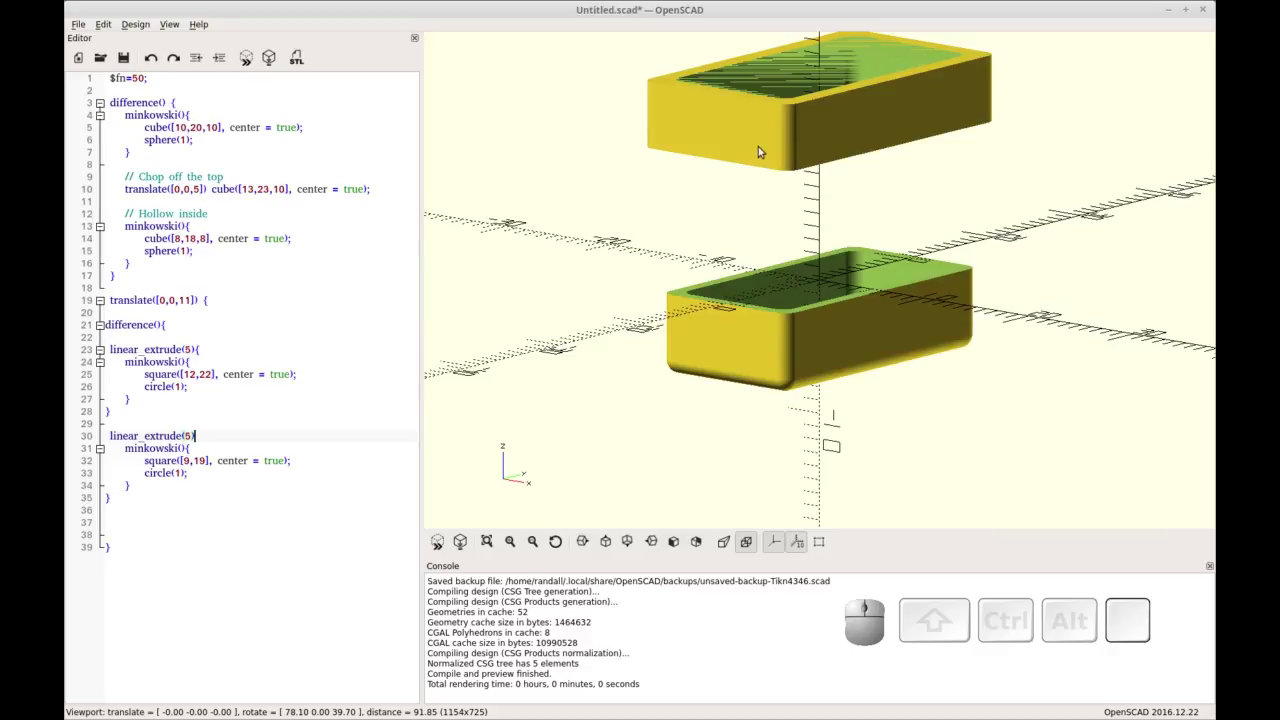
middle_click(771, 147)
click(773, 232)
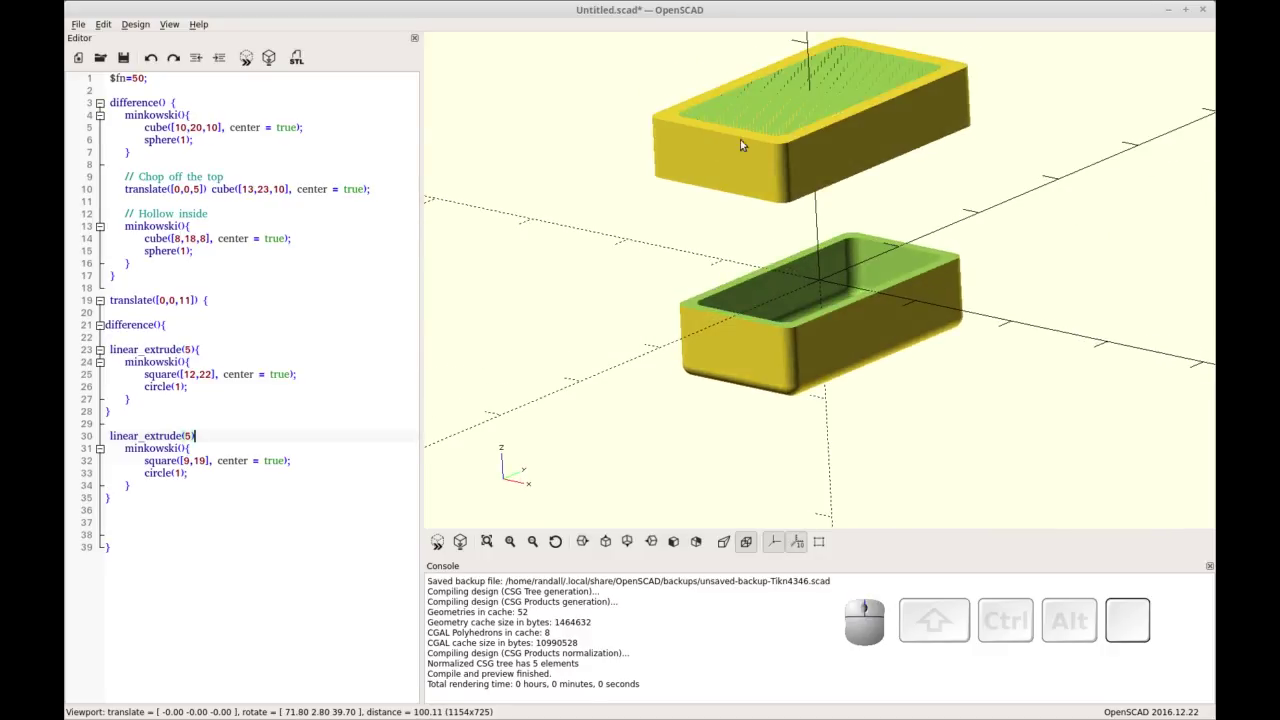
drag(802, 146, 674, 230)
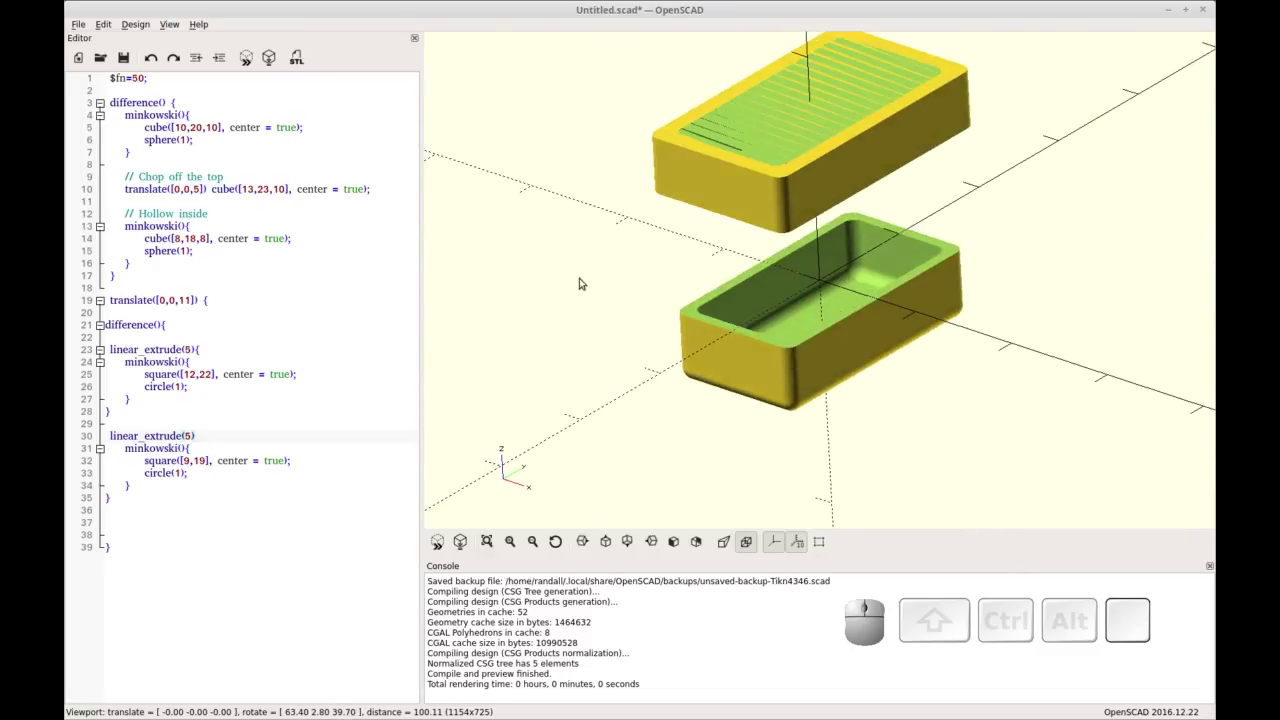
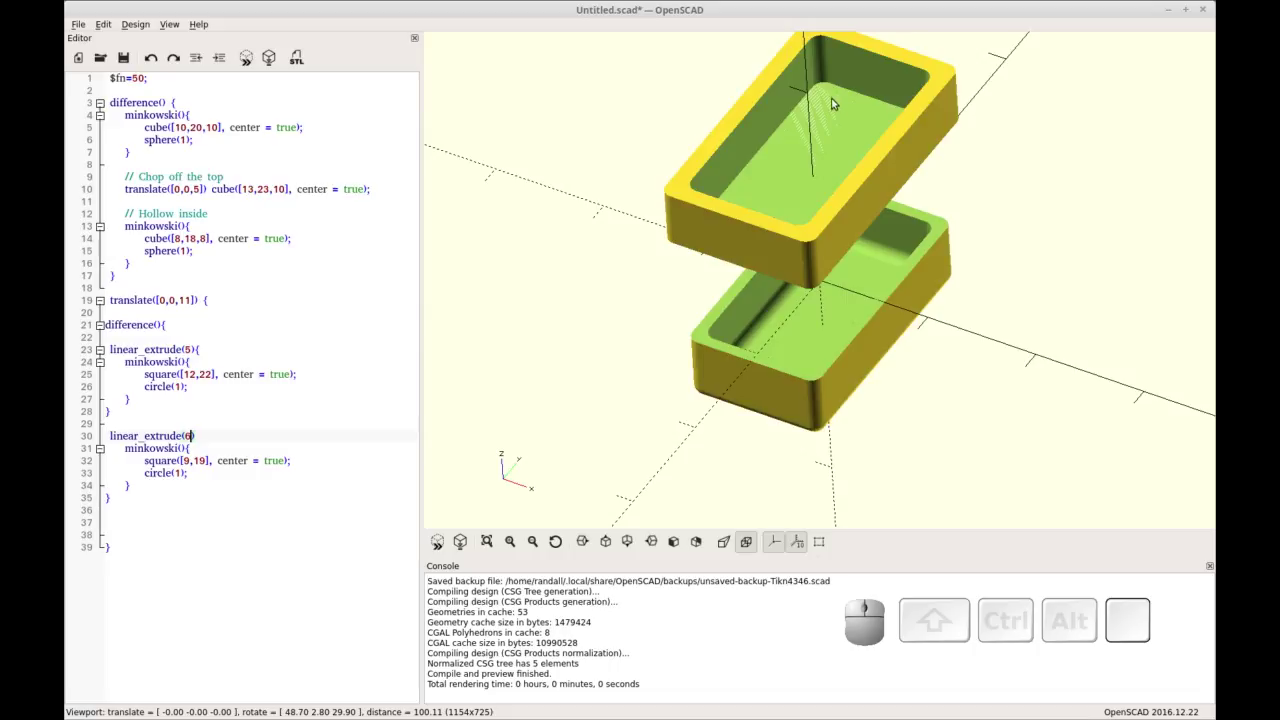
Step: Offset the inner cutter by translate([0,0,-.001]) and preview the stepped lip with F5
click(619, 224)
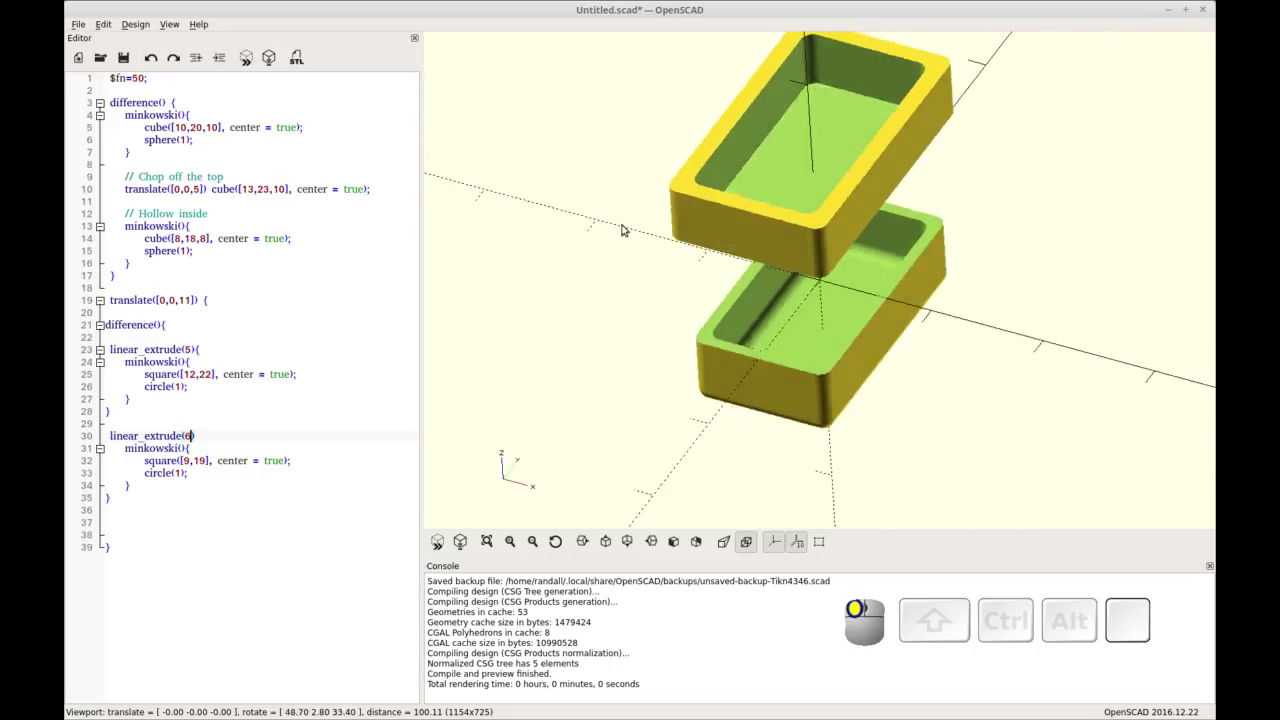
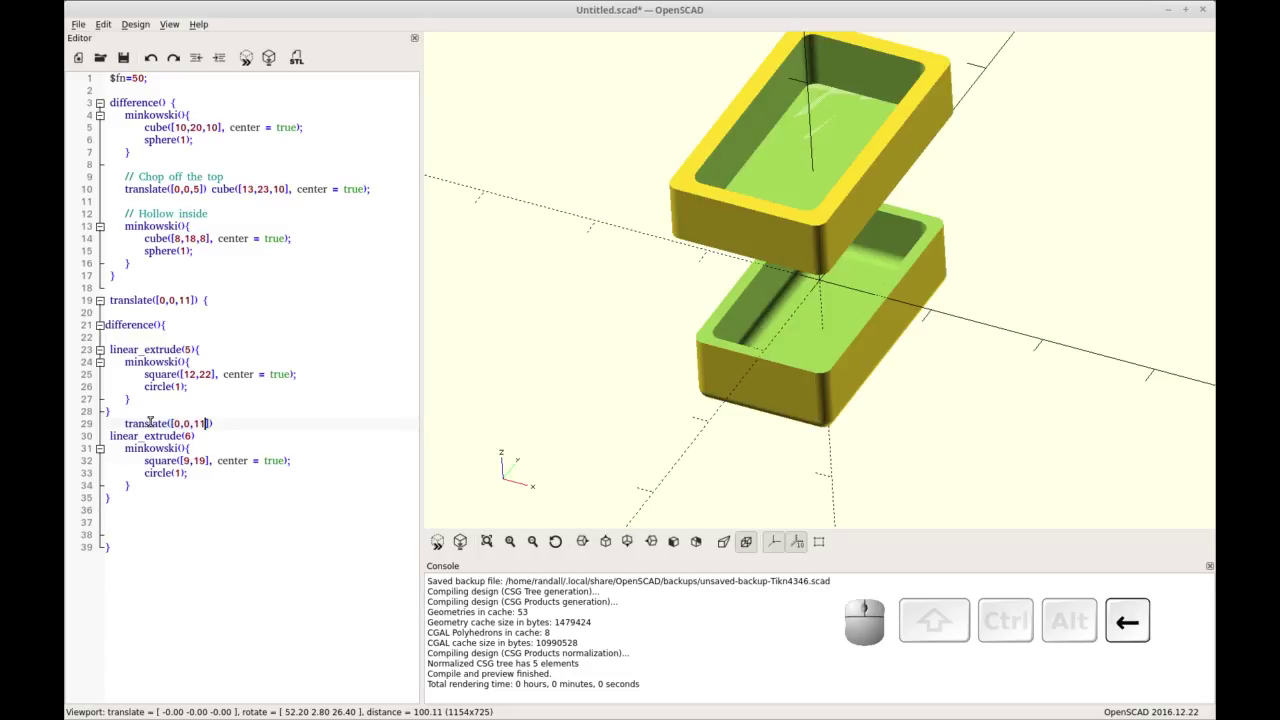
key(BackSpace)
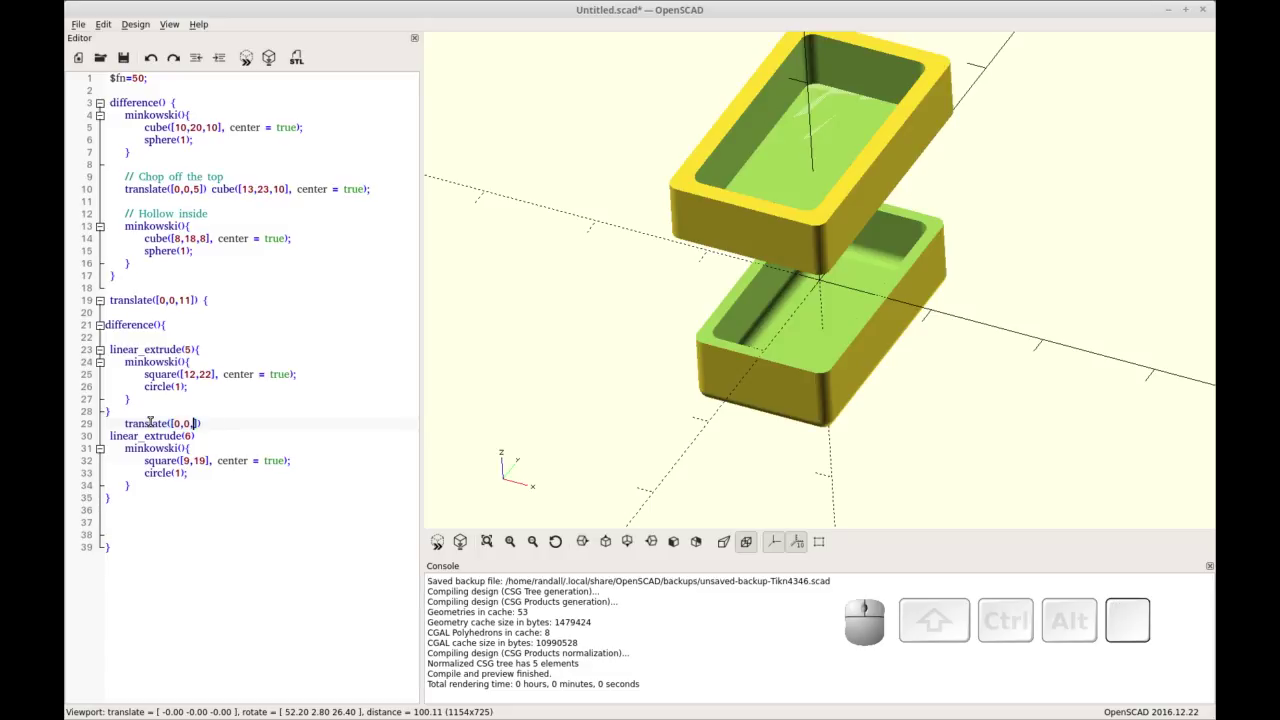
key(.)
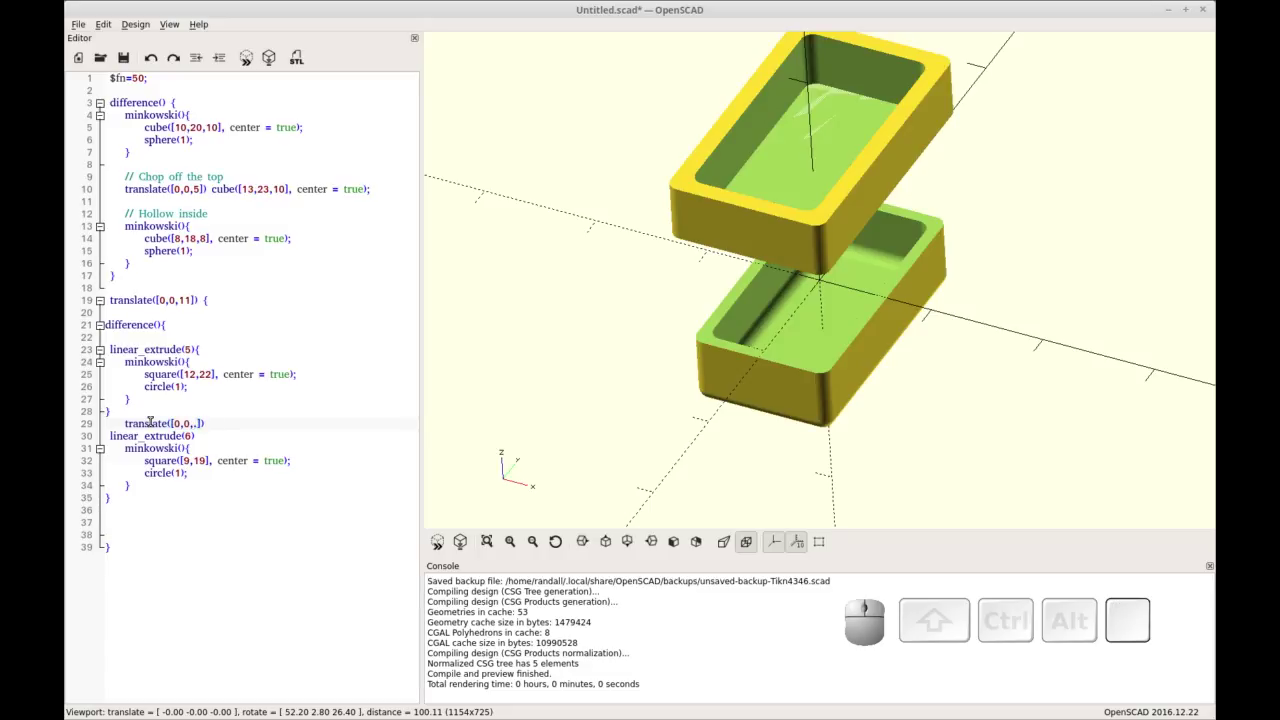
key(F5)
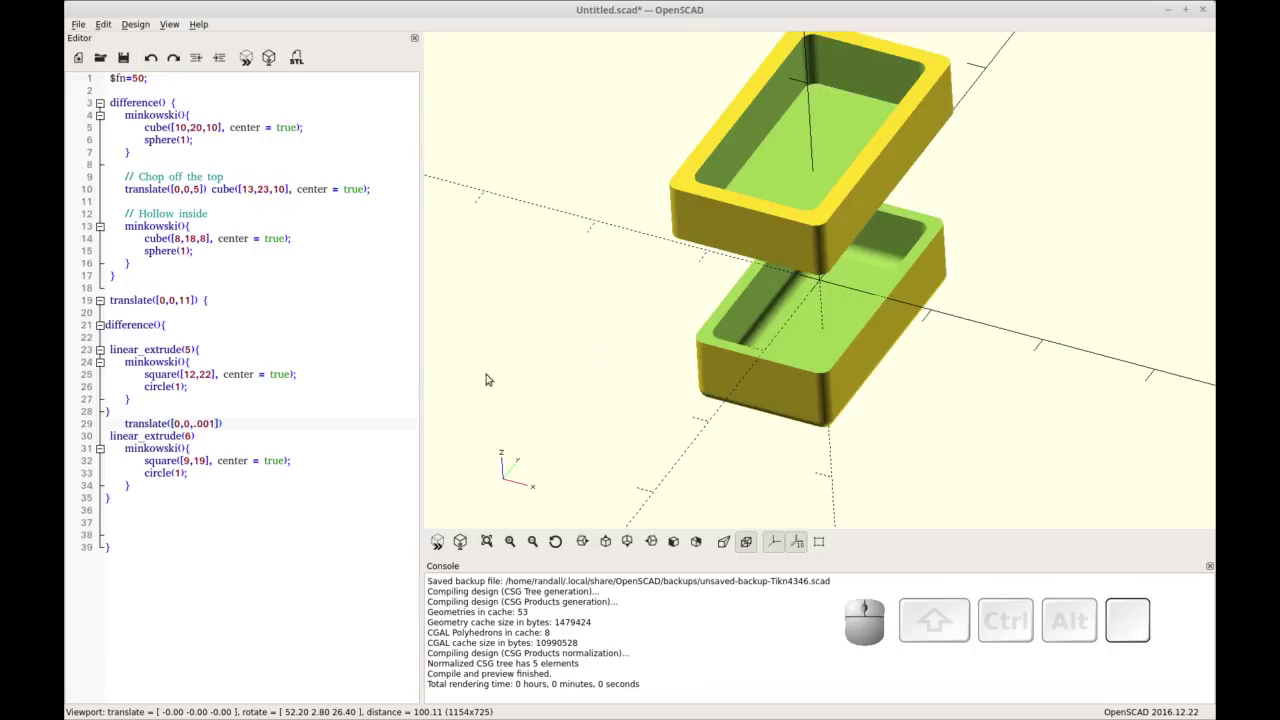
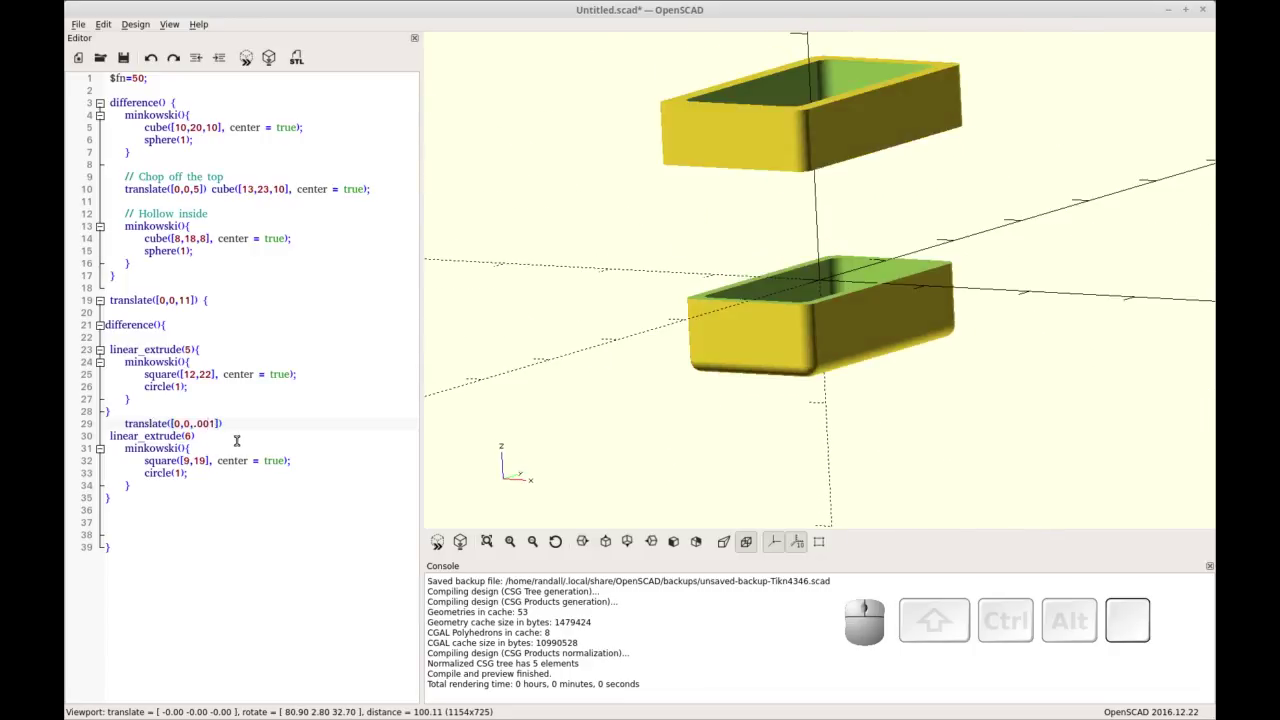
key(BackSpace)
key(1)
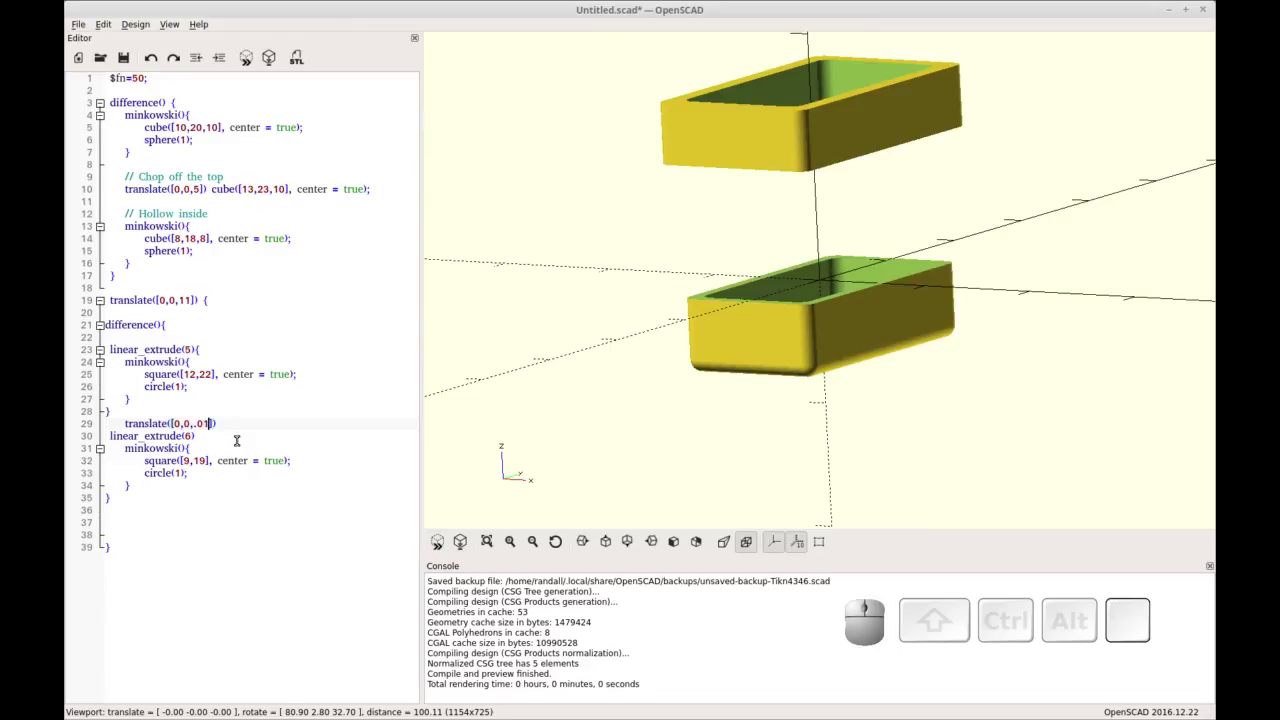
key(Left)
key(-)
key(Right)
key(0)
key(F5)
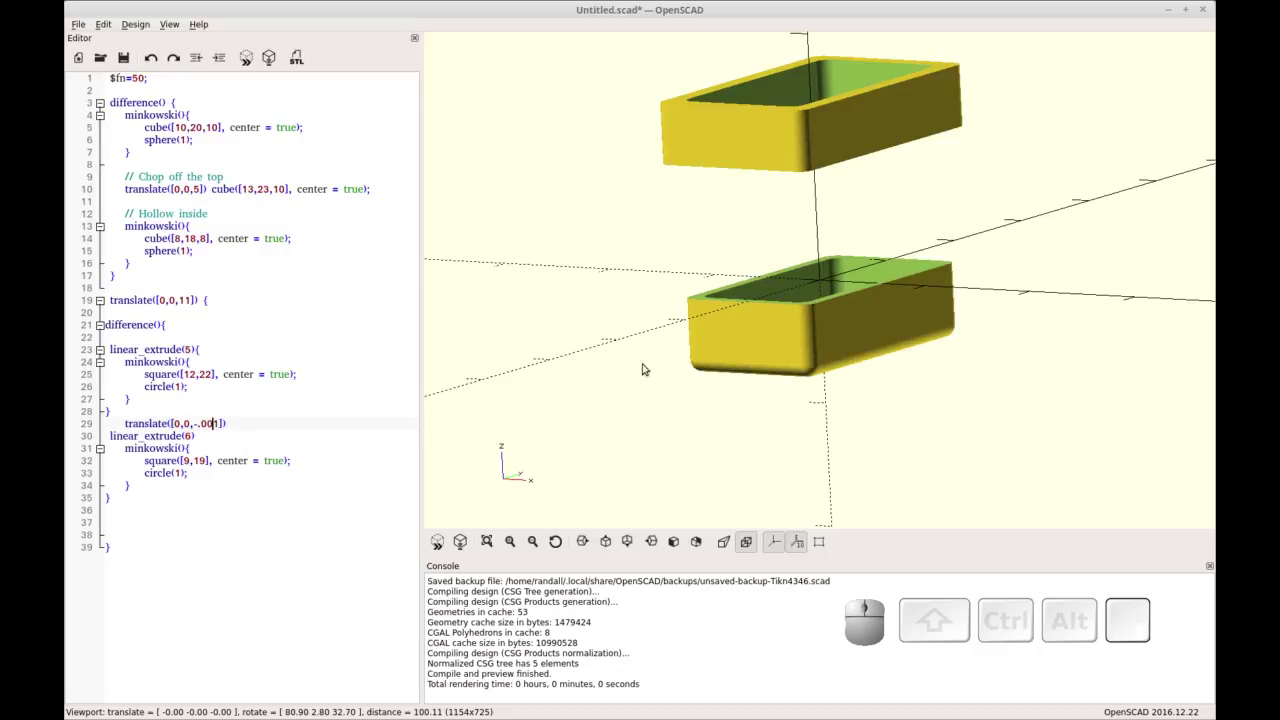
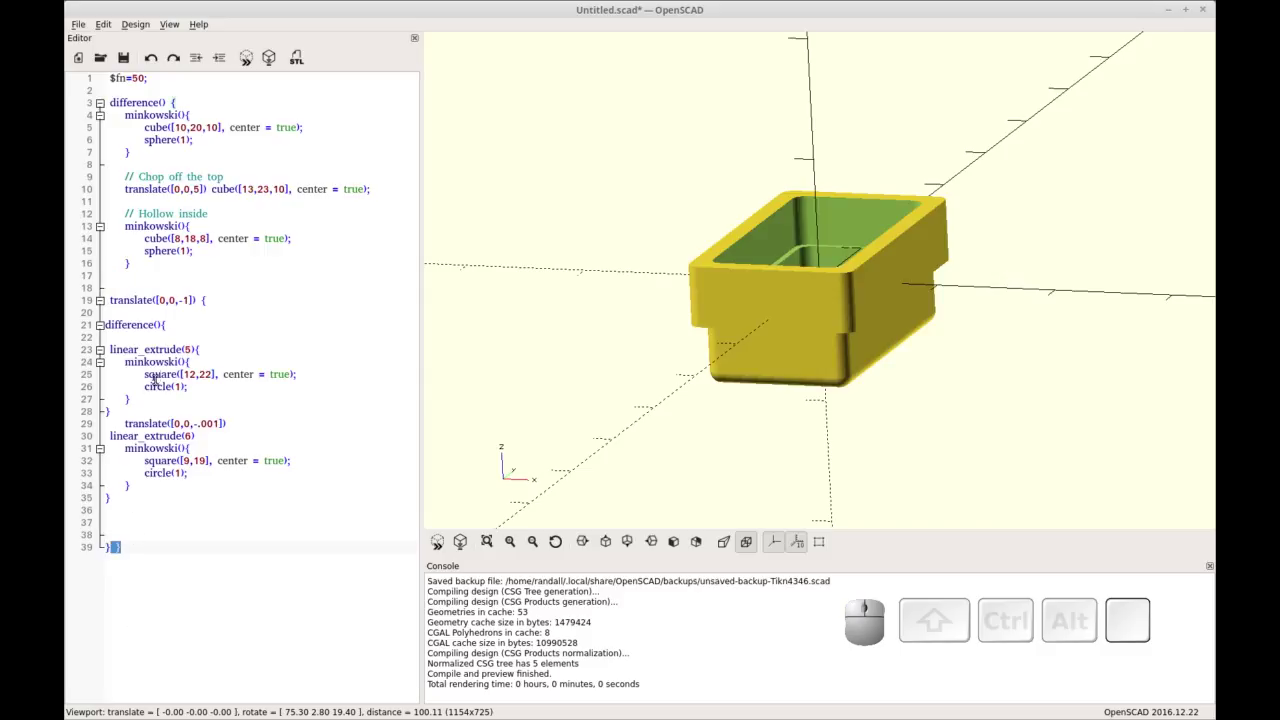
key(F5)
drag(717, 391, 708, 406)
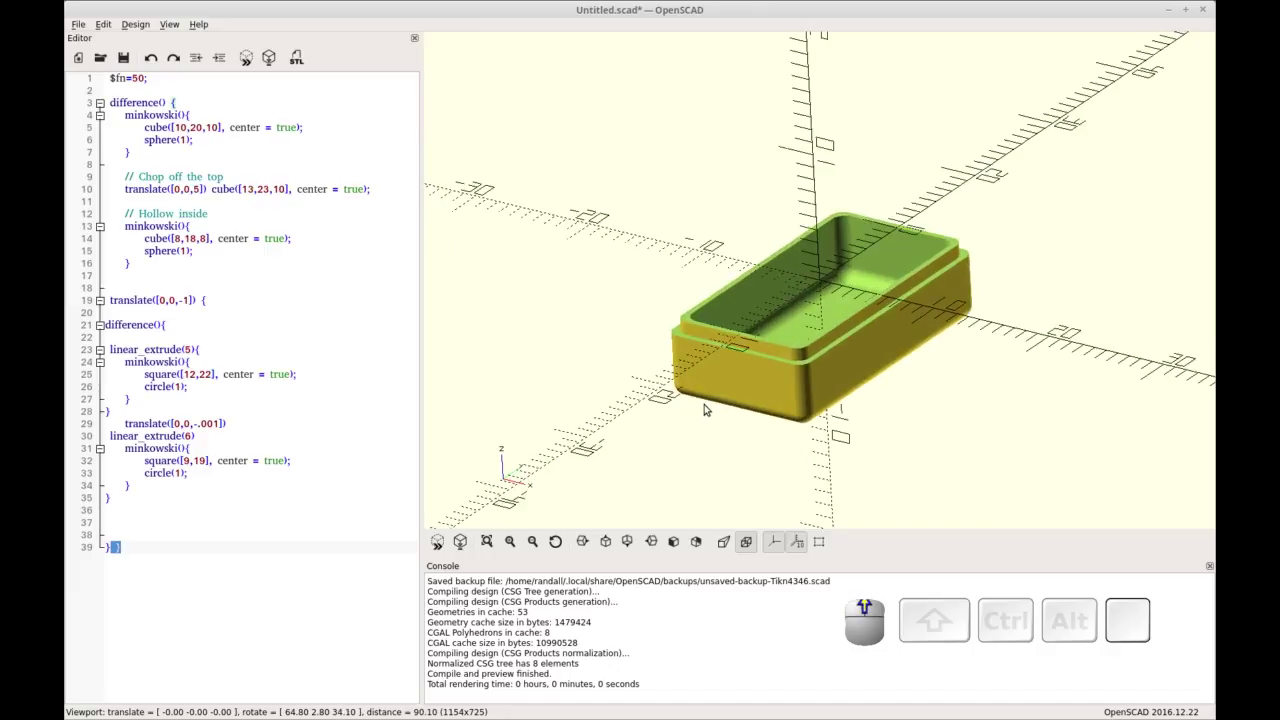
scroll(up, 3)
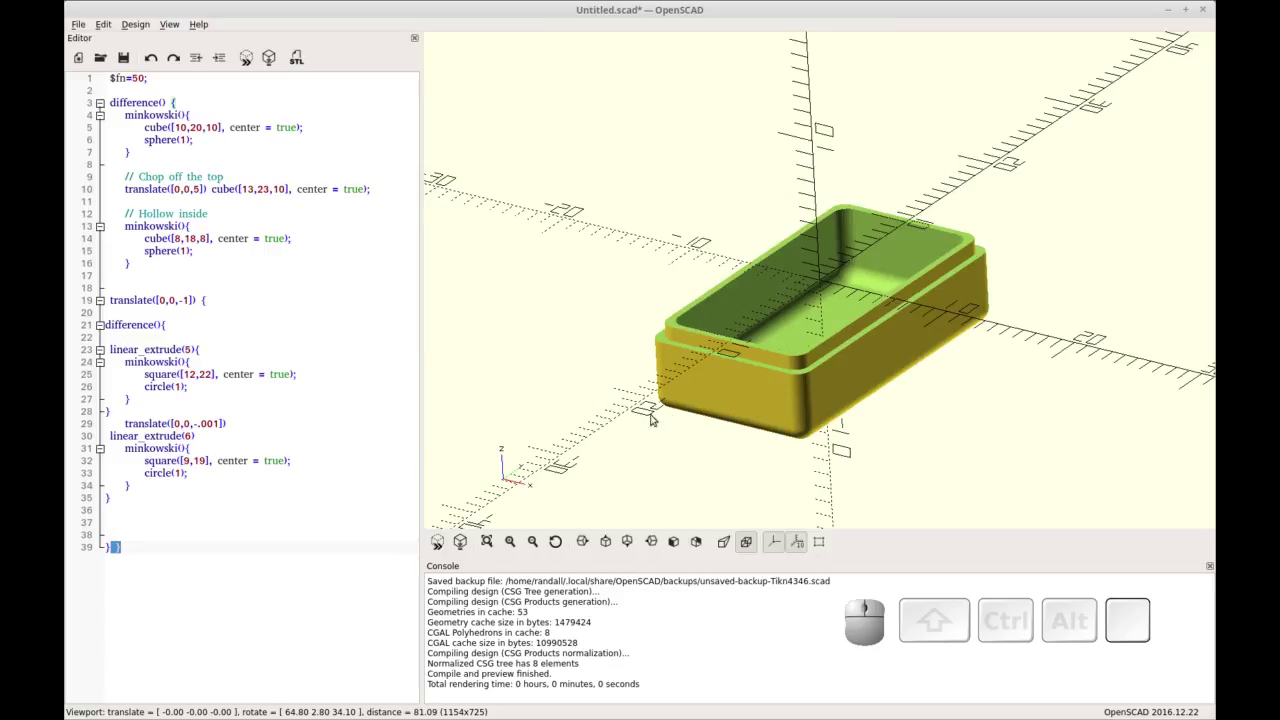
click(765, 379)
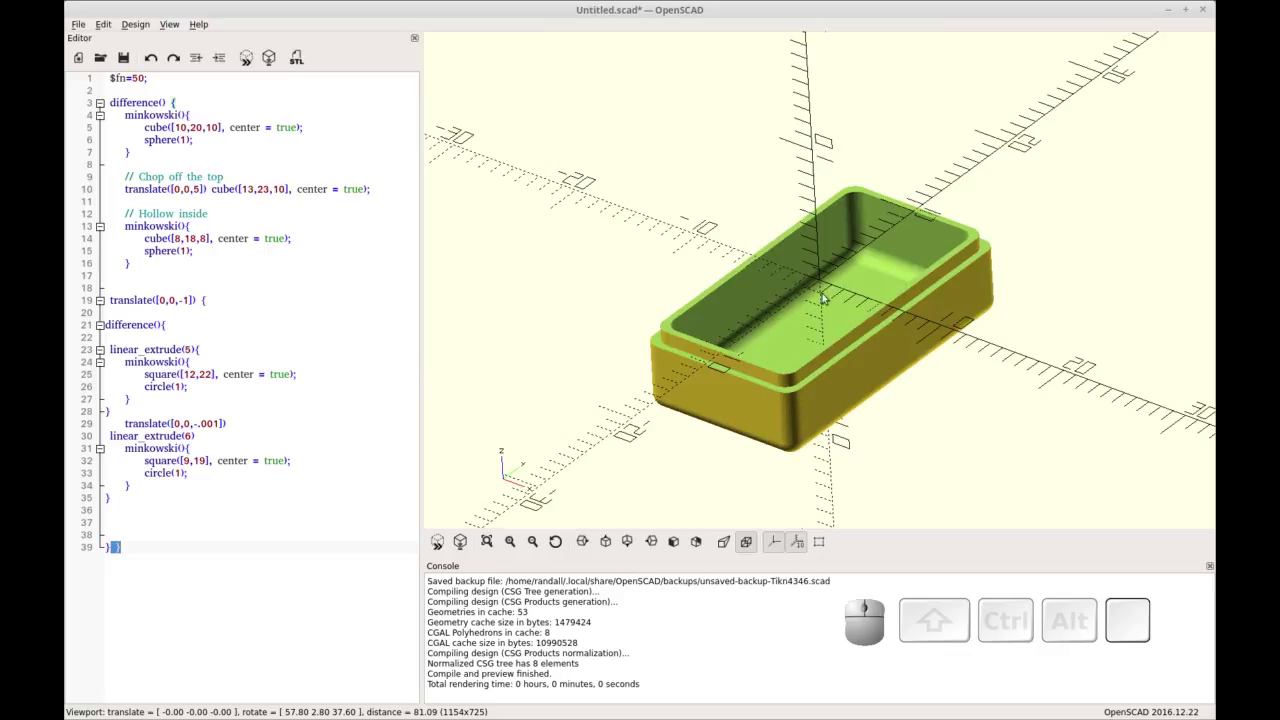